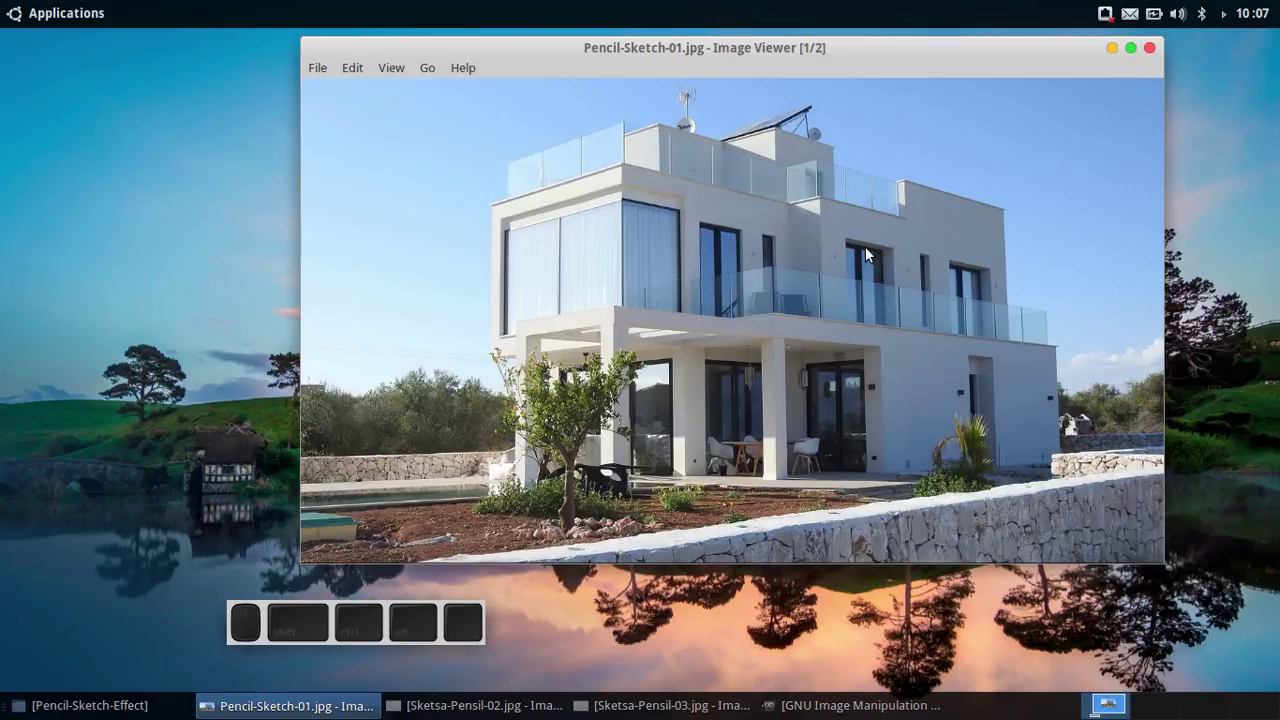
Step from the original house photo to the finished Pencil-Sketch.jpg in the viewer.
scroll(up, 3)
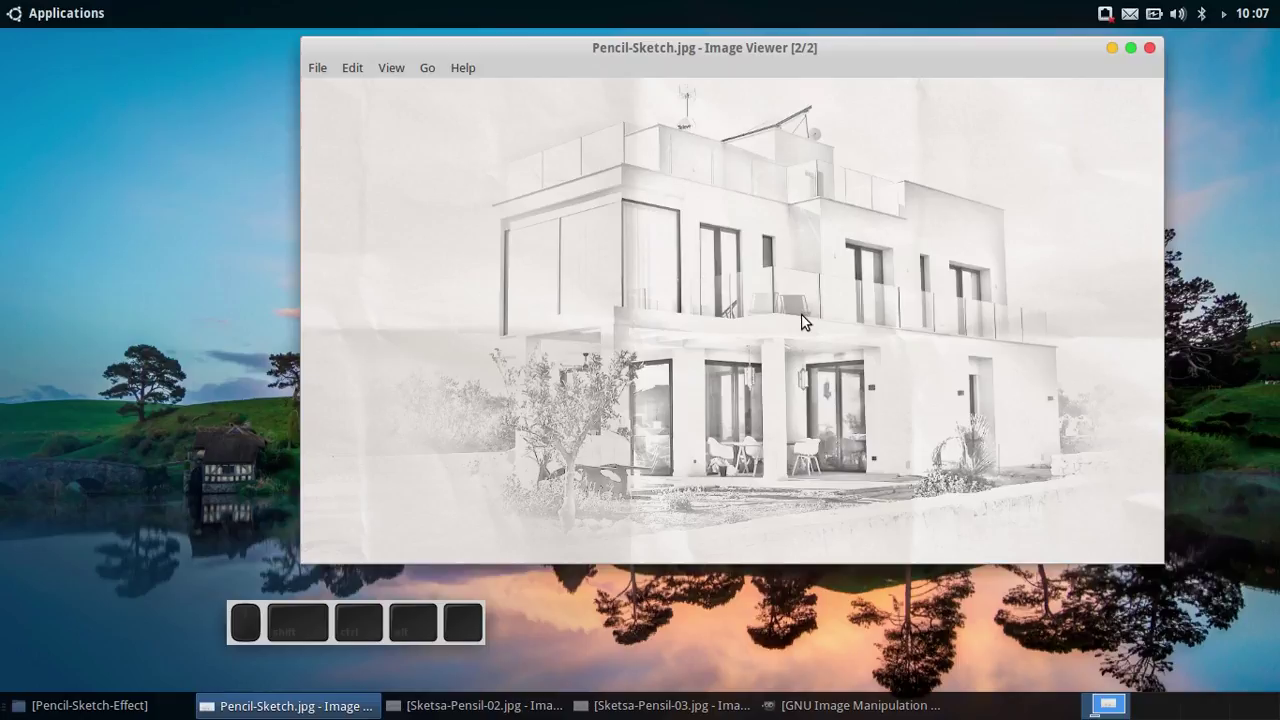
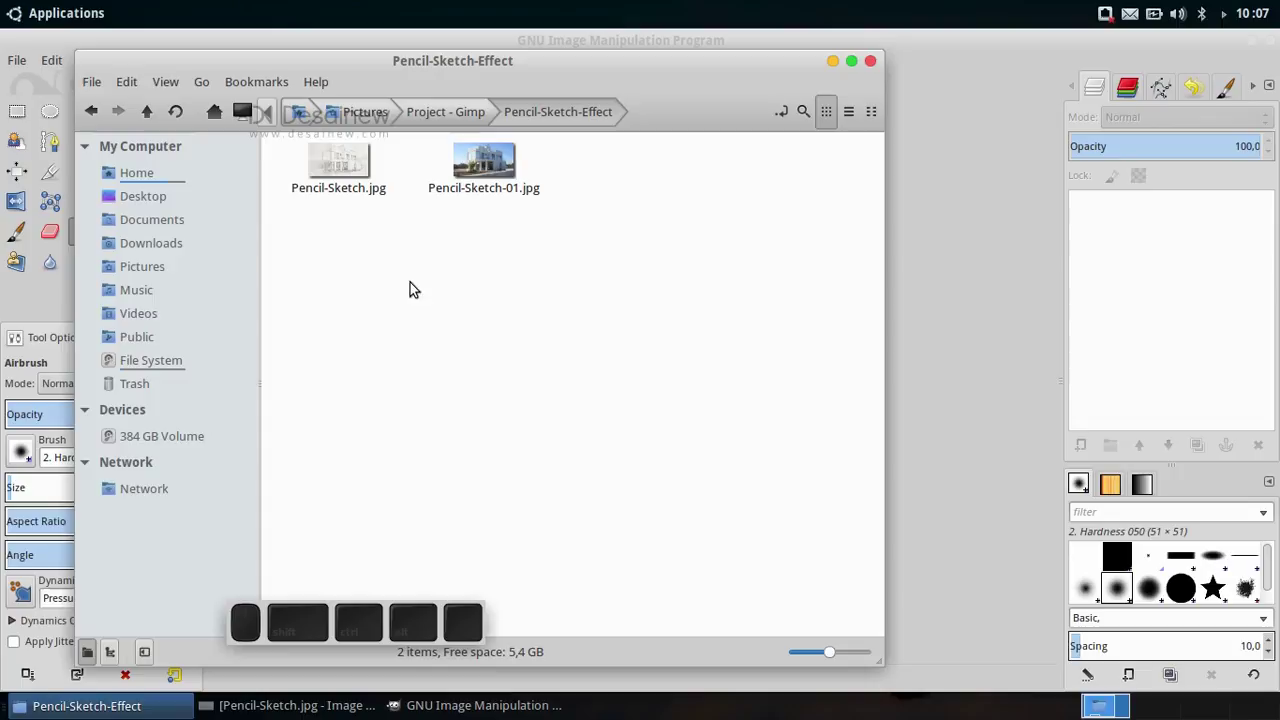
Bring up the Open With actions for Pencil-Sketch-01.jpg to send it to GIMP.
right_click(492, 179)
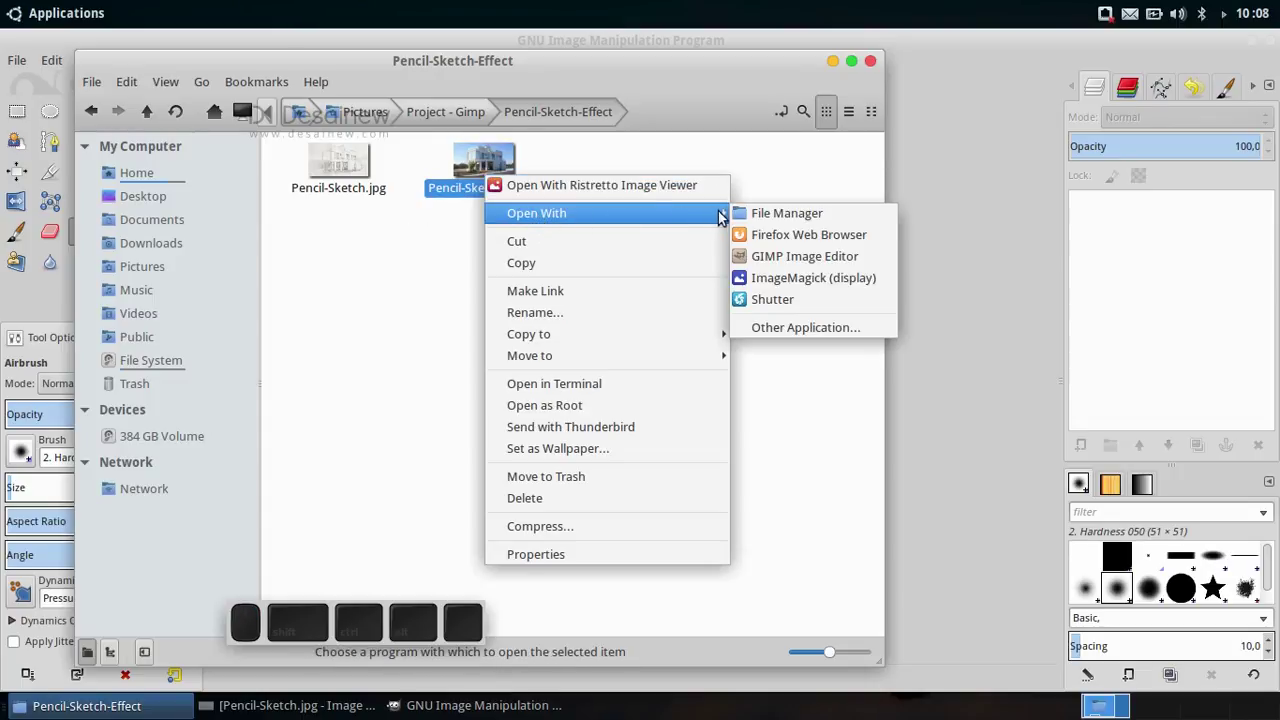
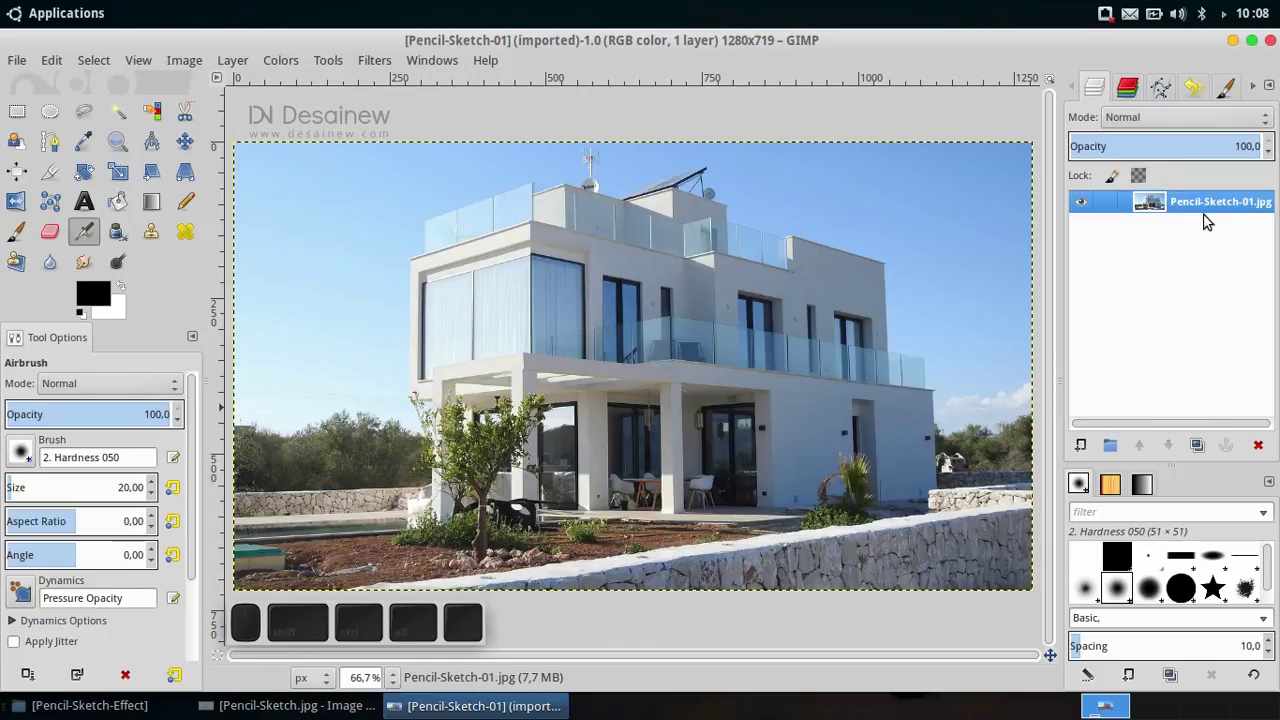
Rename the original photo layer to House.
click(1225, 207)
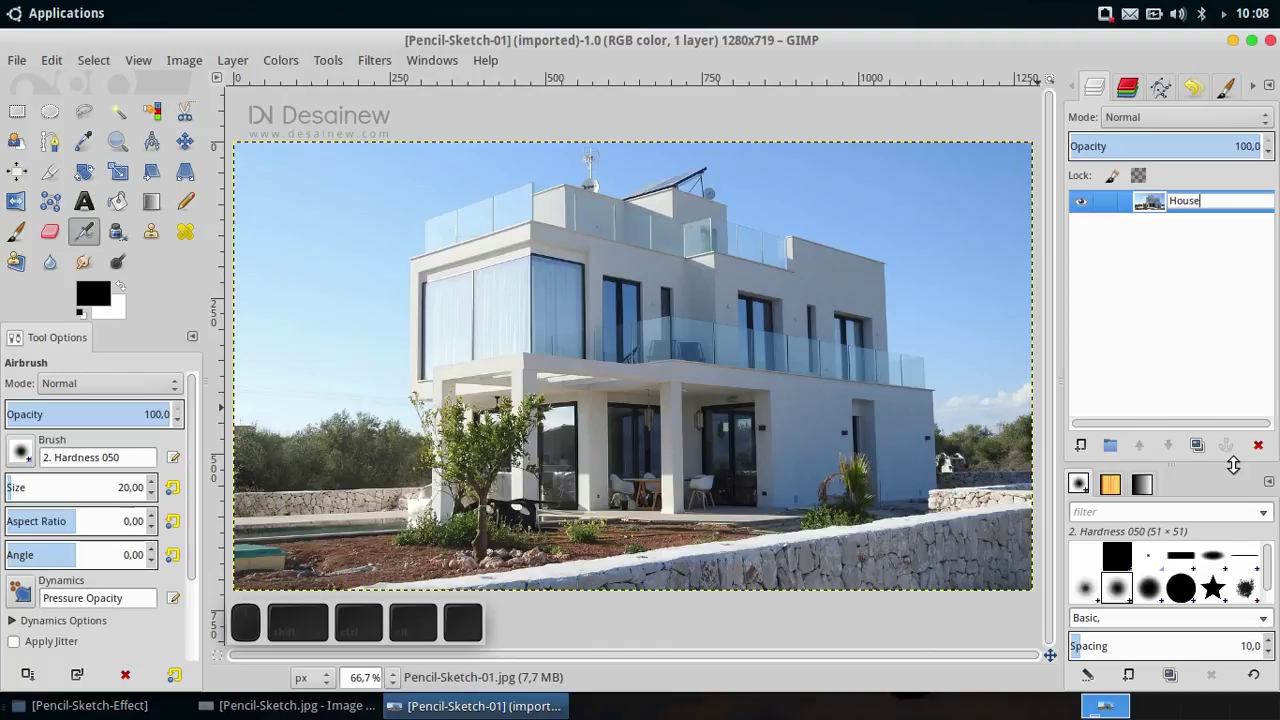
key(Return)
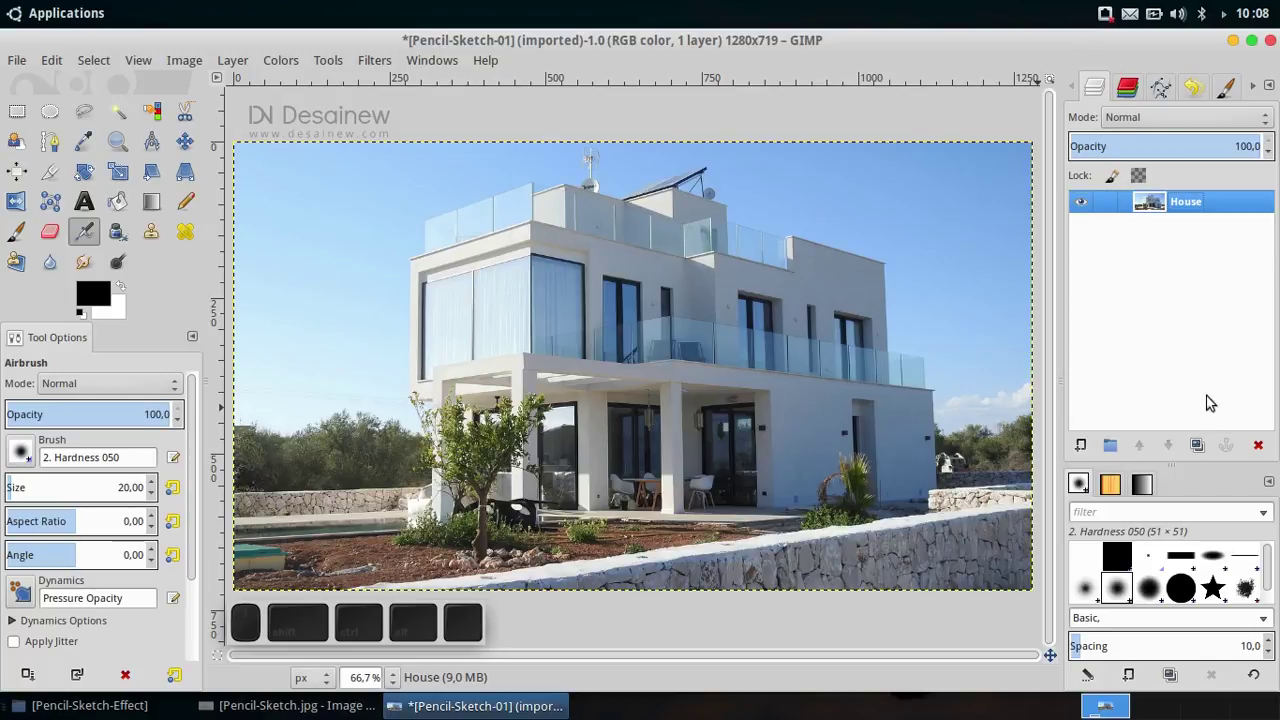
Duplicate the House layer and name the copy Desaturate.
click(1202, 445)
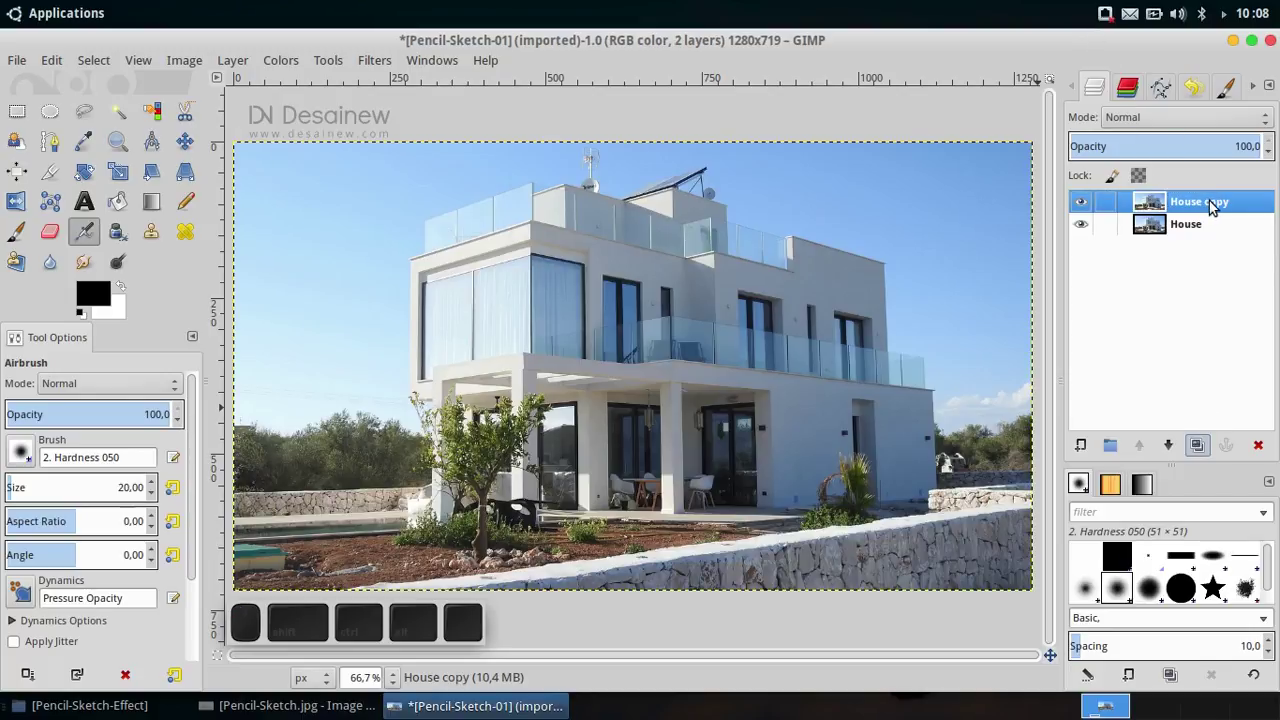
click(1219, 208)
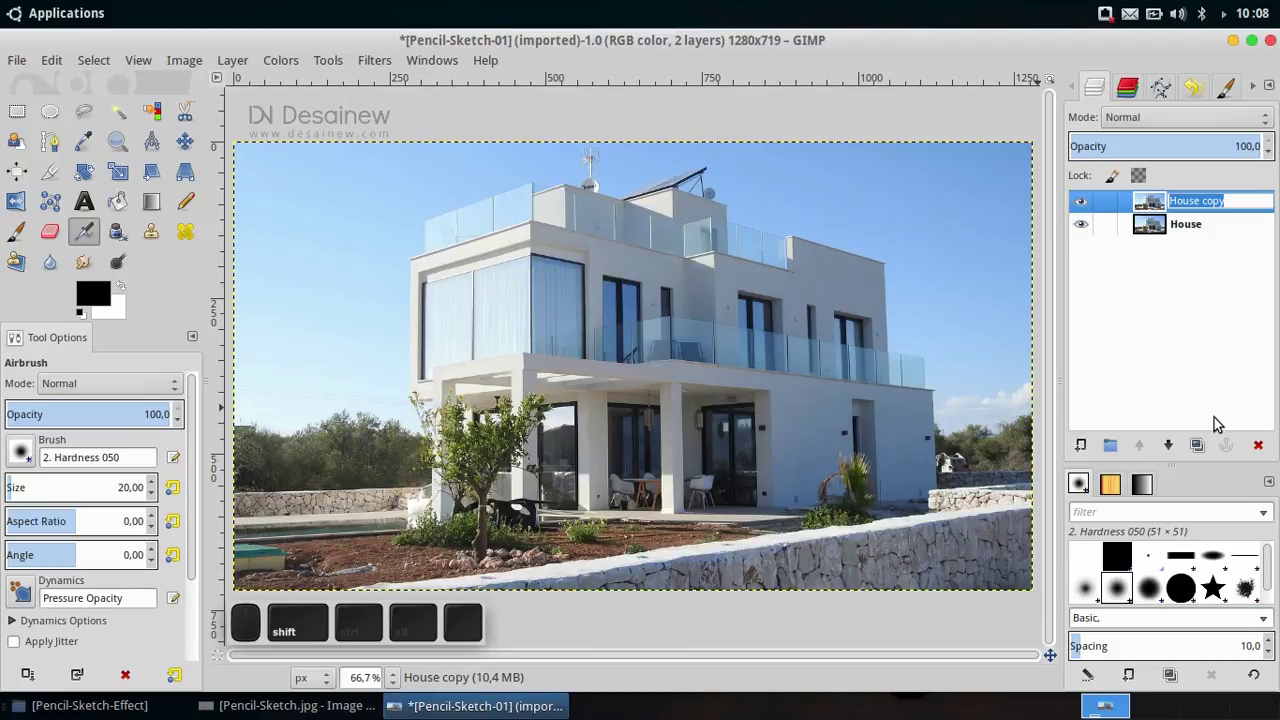
key(shift+d)
key(shift+s)
key(BackSpace)
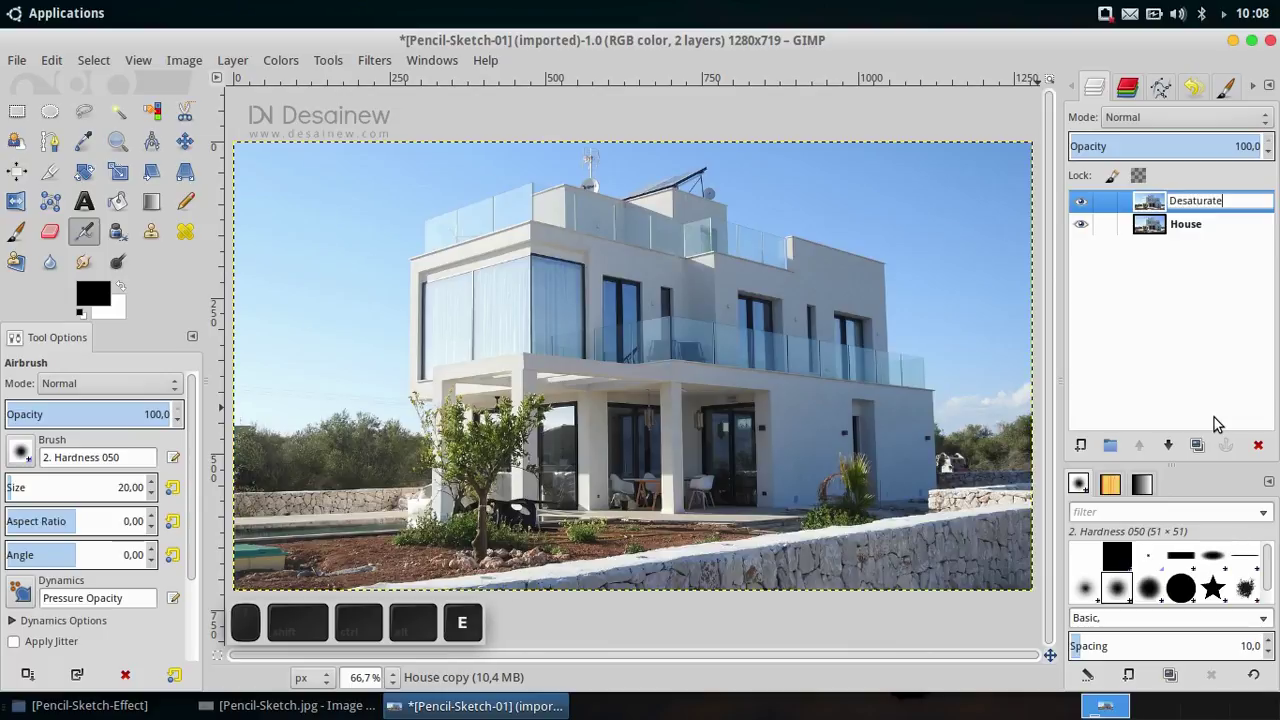
key(Return)
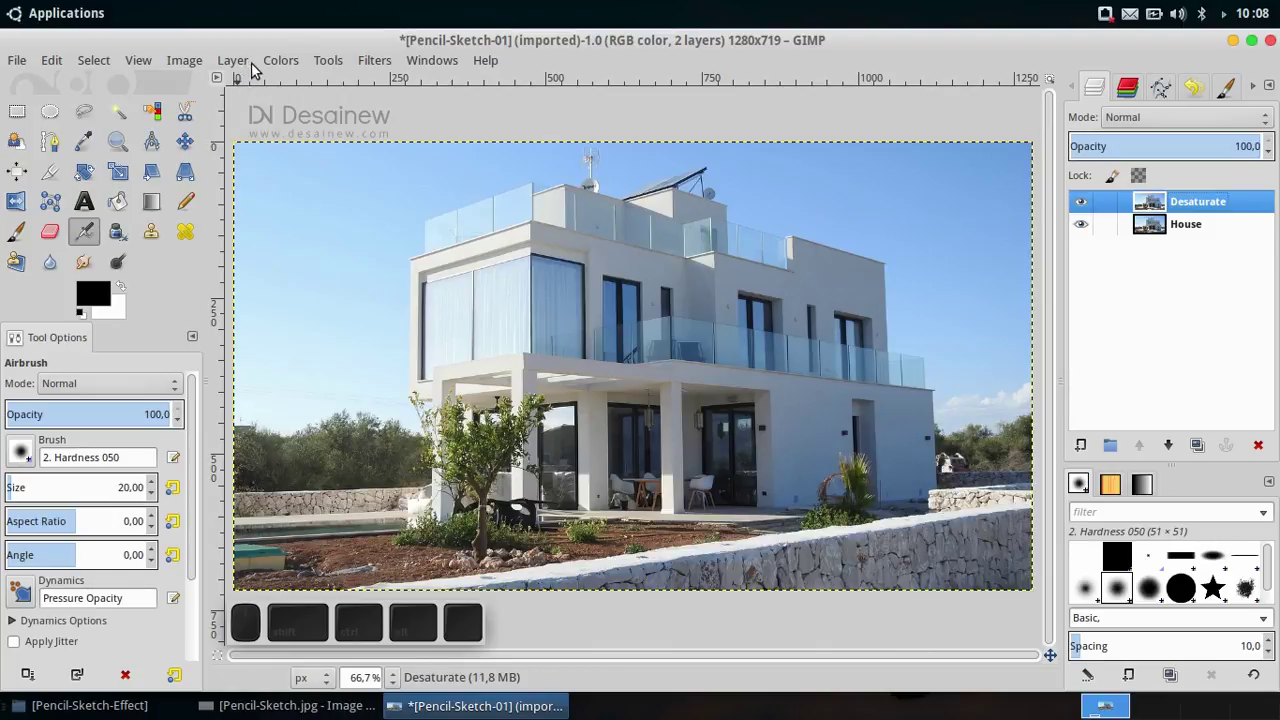
Desaturate the Desaturate layer to greyscale using Lightness mode and keep it selected.
click(292, 65)
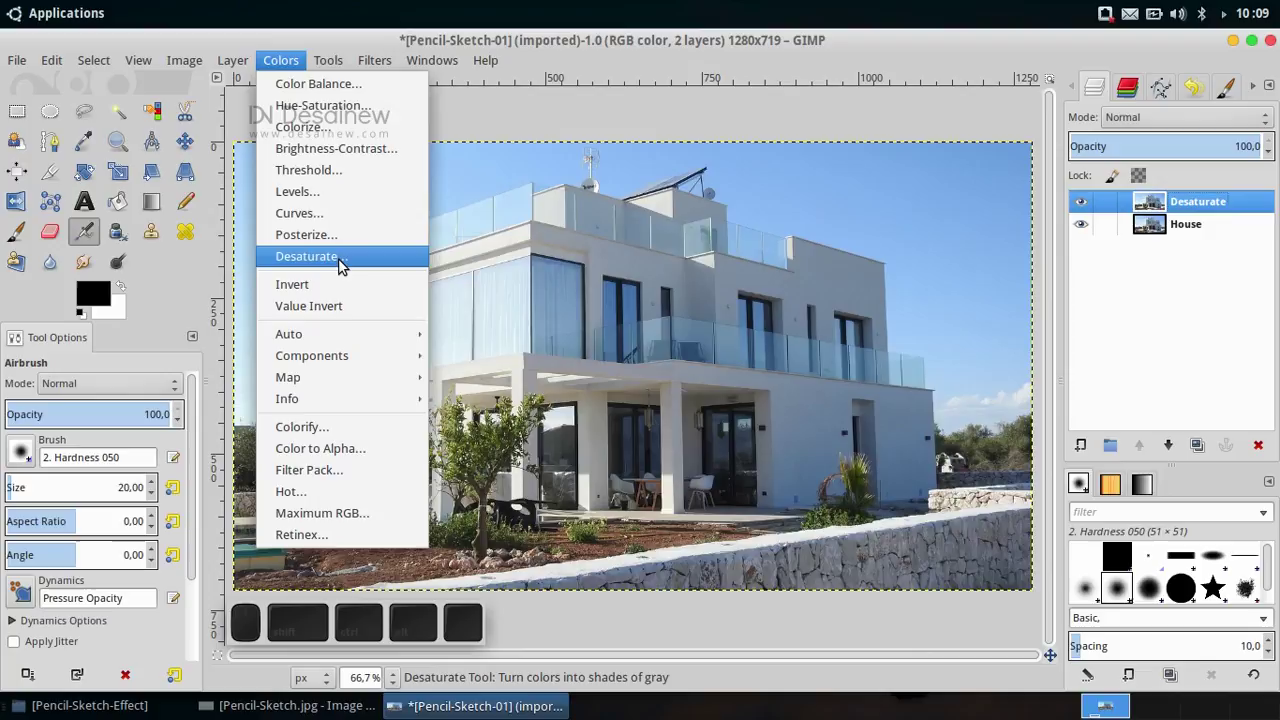
click(361, 264)
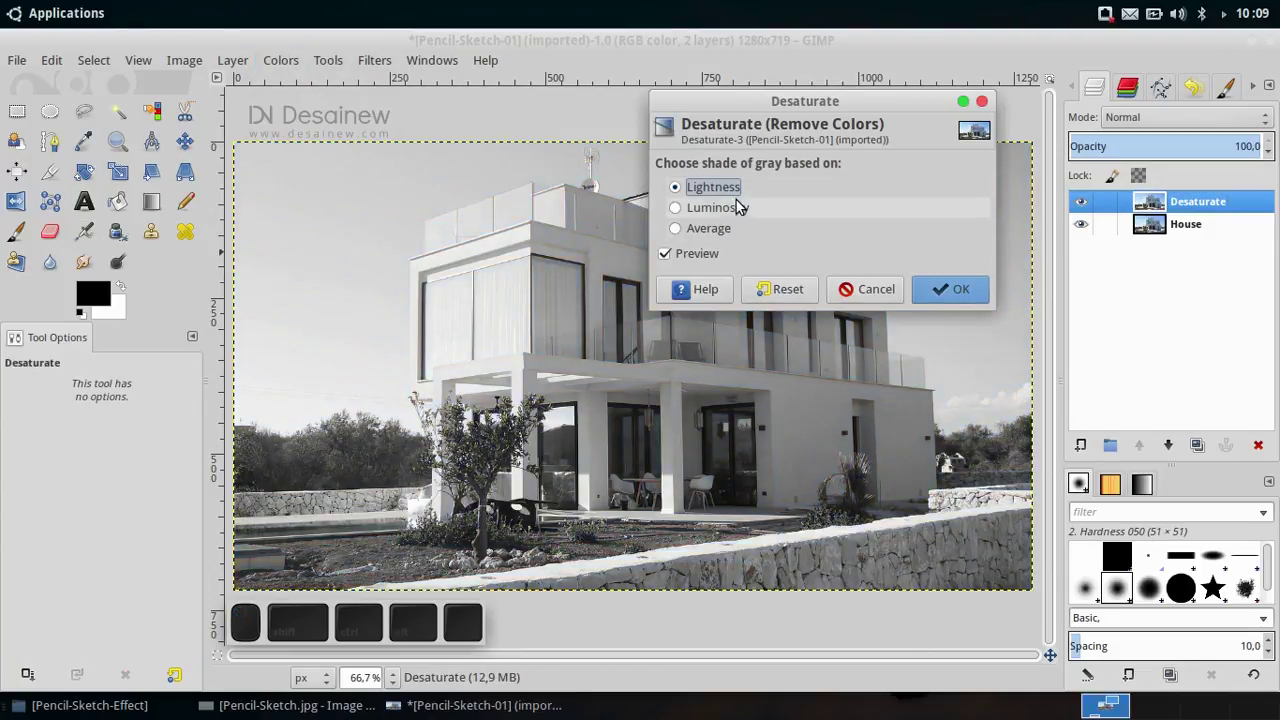
click(885, 110)
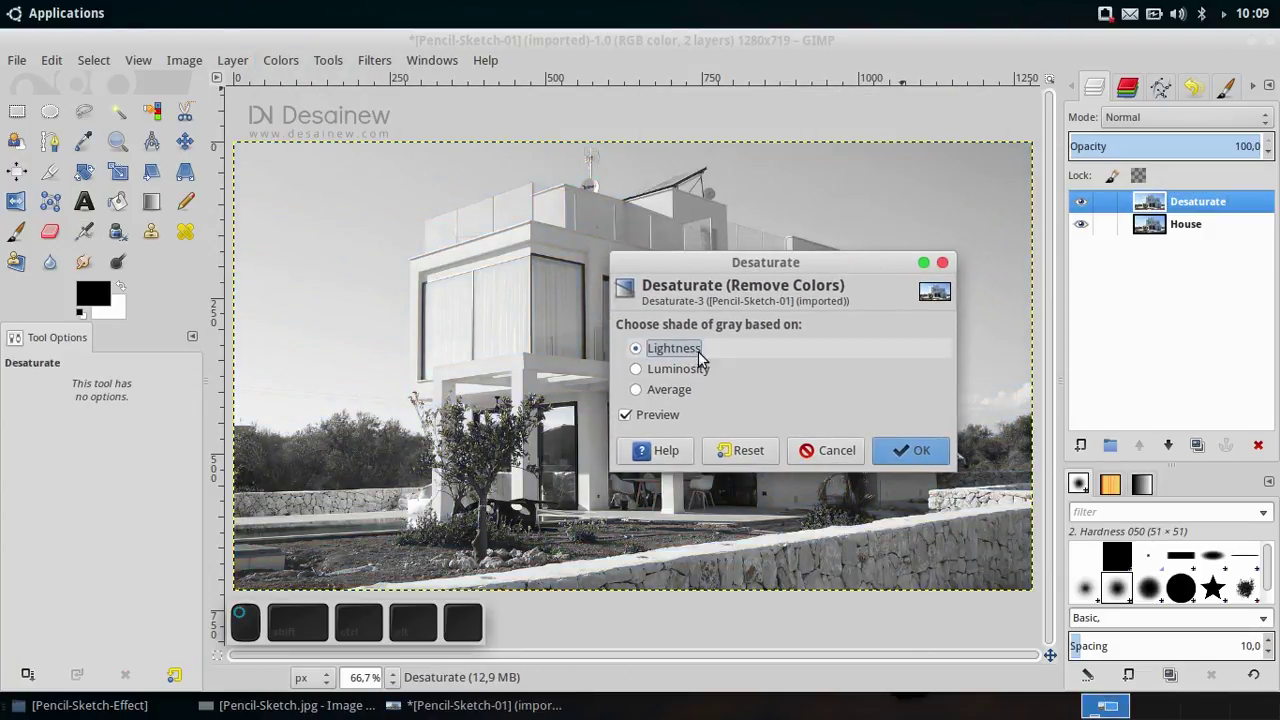
click(675, 395)
click(920, 457)
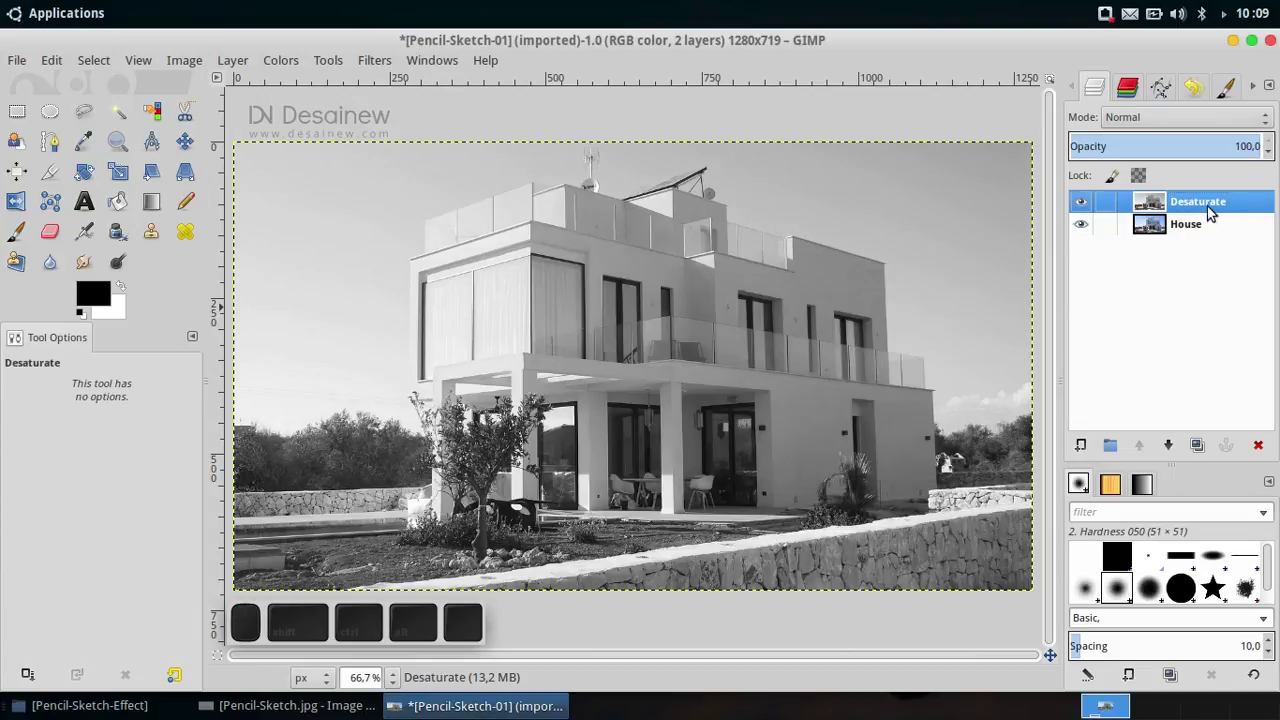
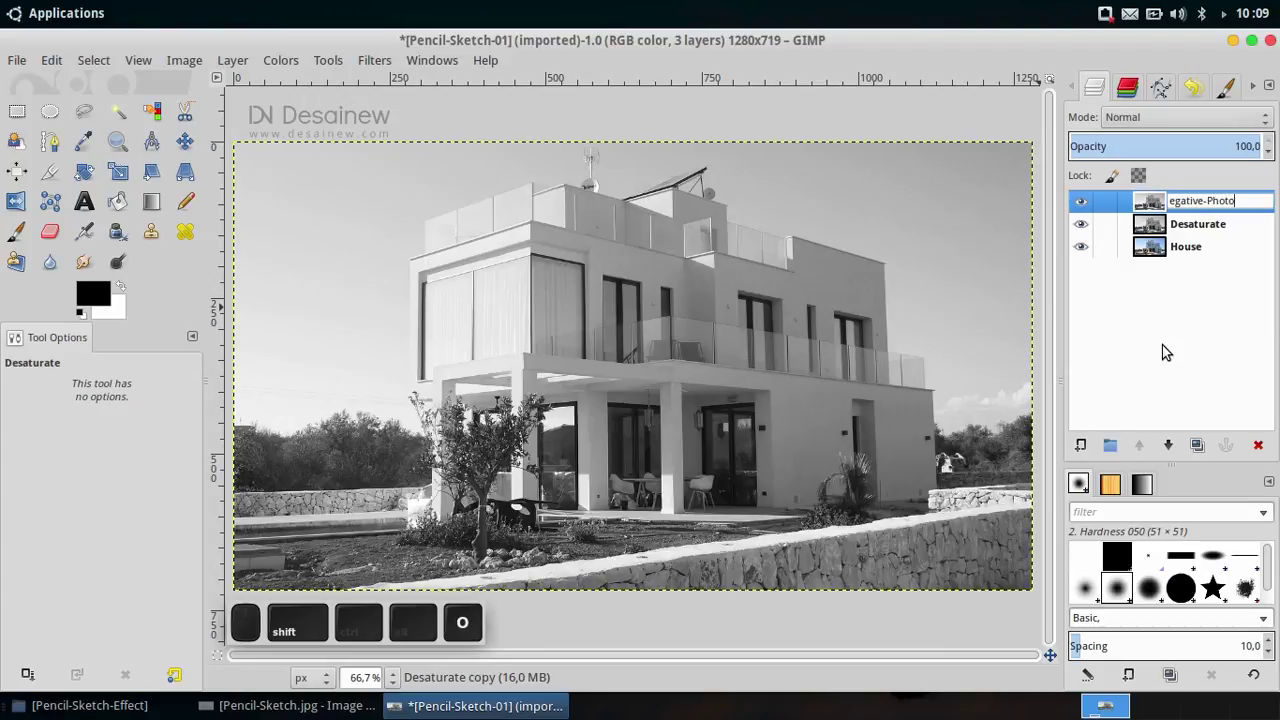
Name the copied greyscale layer Negative-Photo.
key(BackSpace)
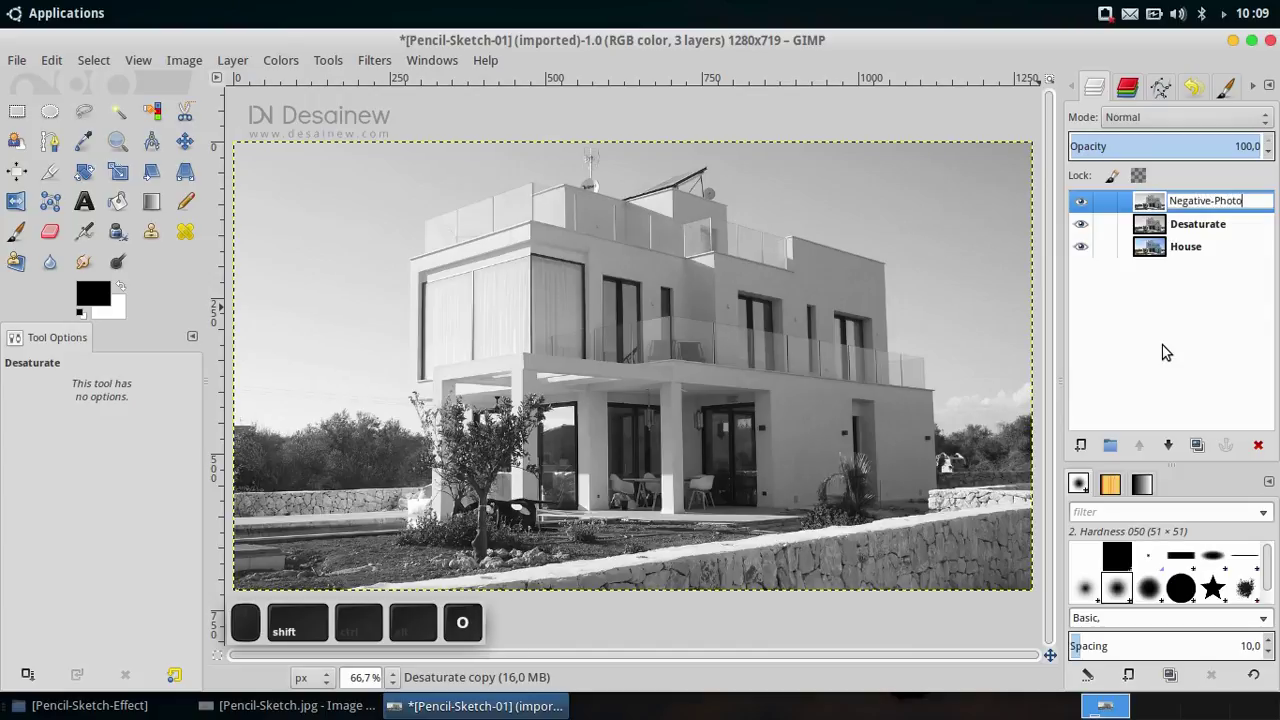
key(Return)
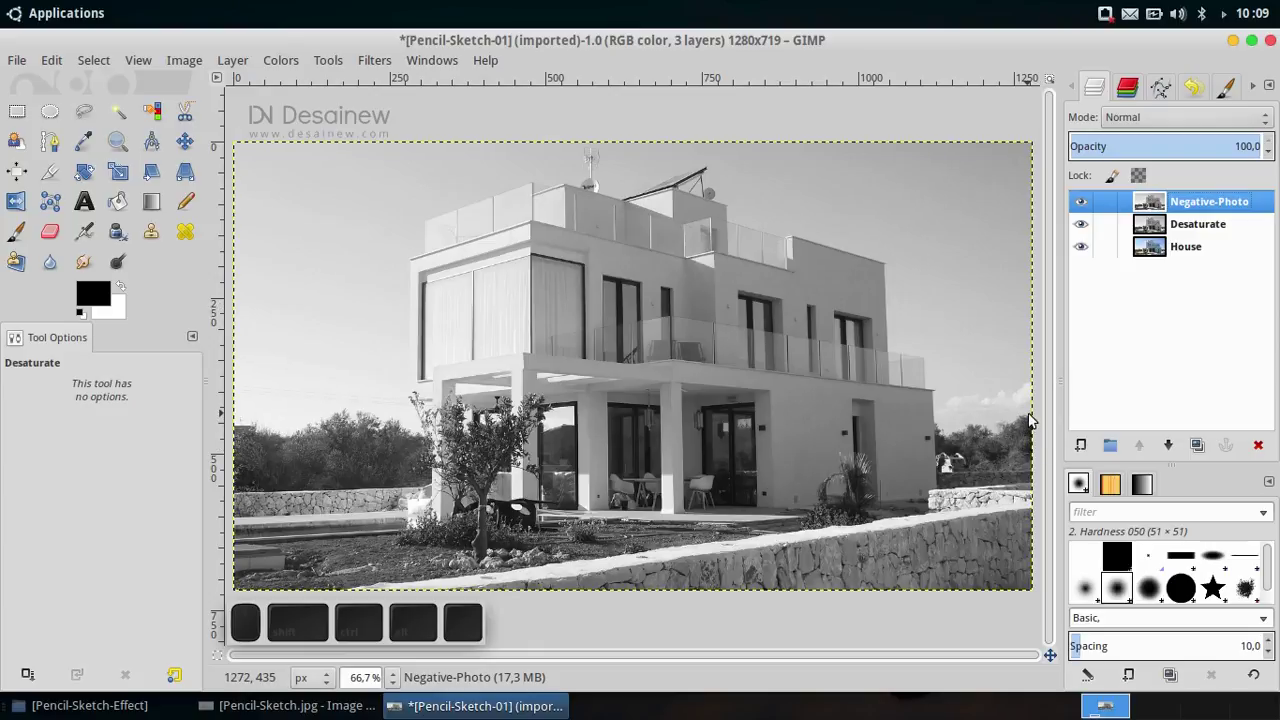
Invert the Negative-Photo layer and set its blend mode to Dodge.
click(284, 68)
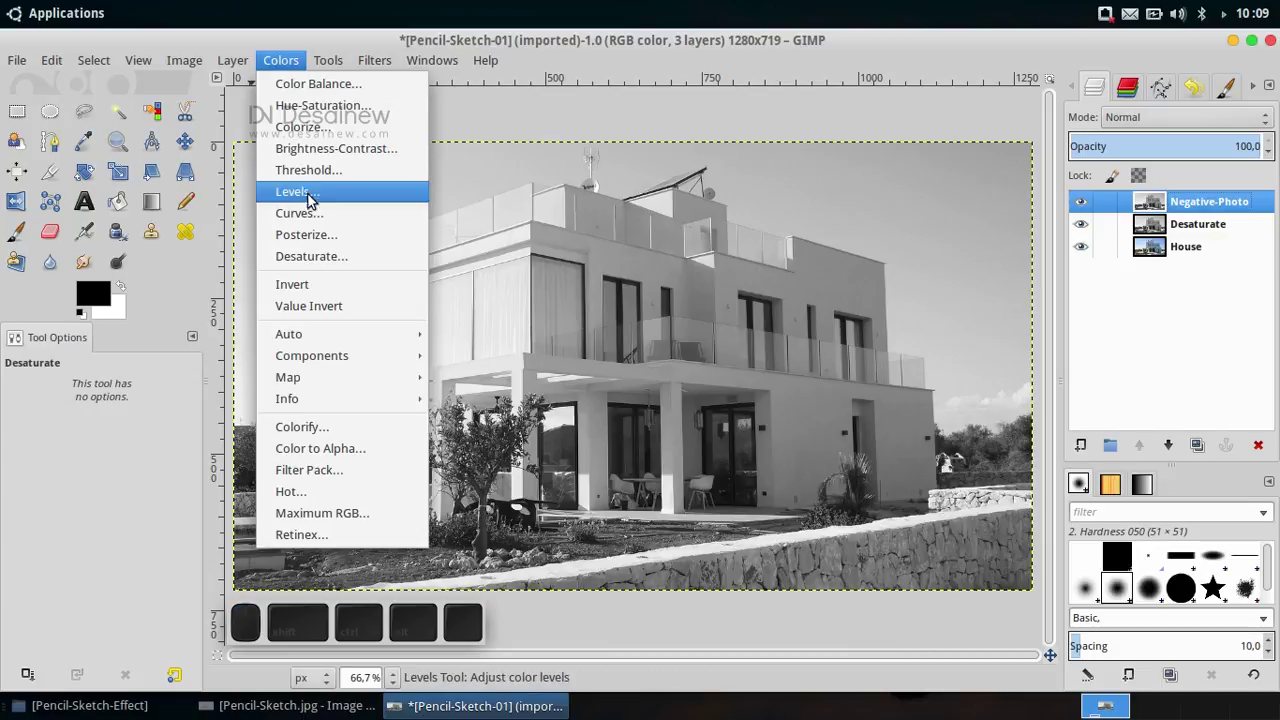
click(331, 286)
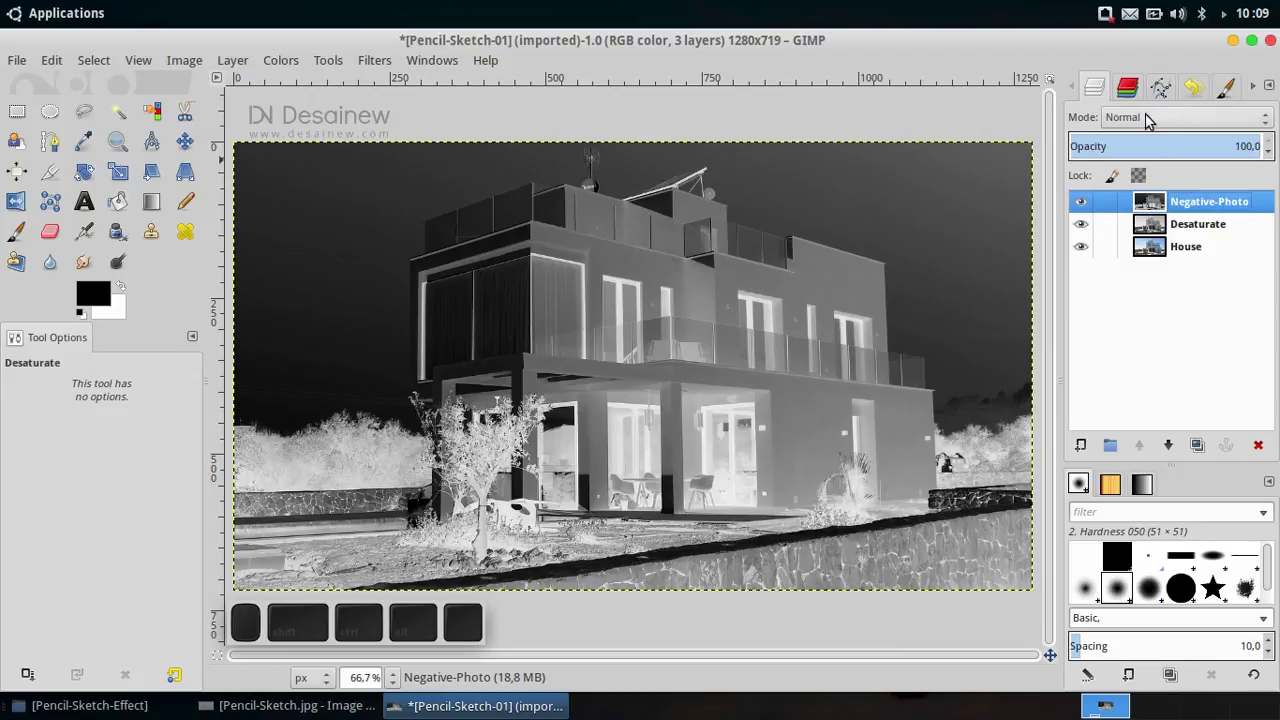
click(1150, 119)
click(1158, 124)
click(1151, 229)
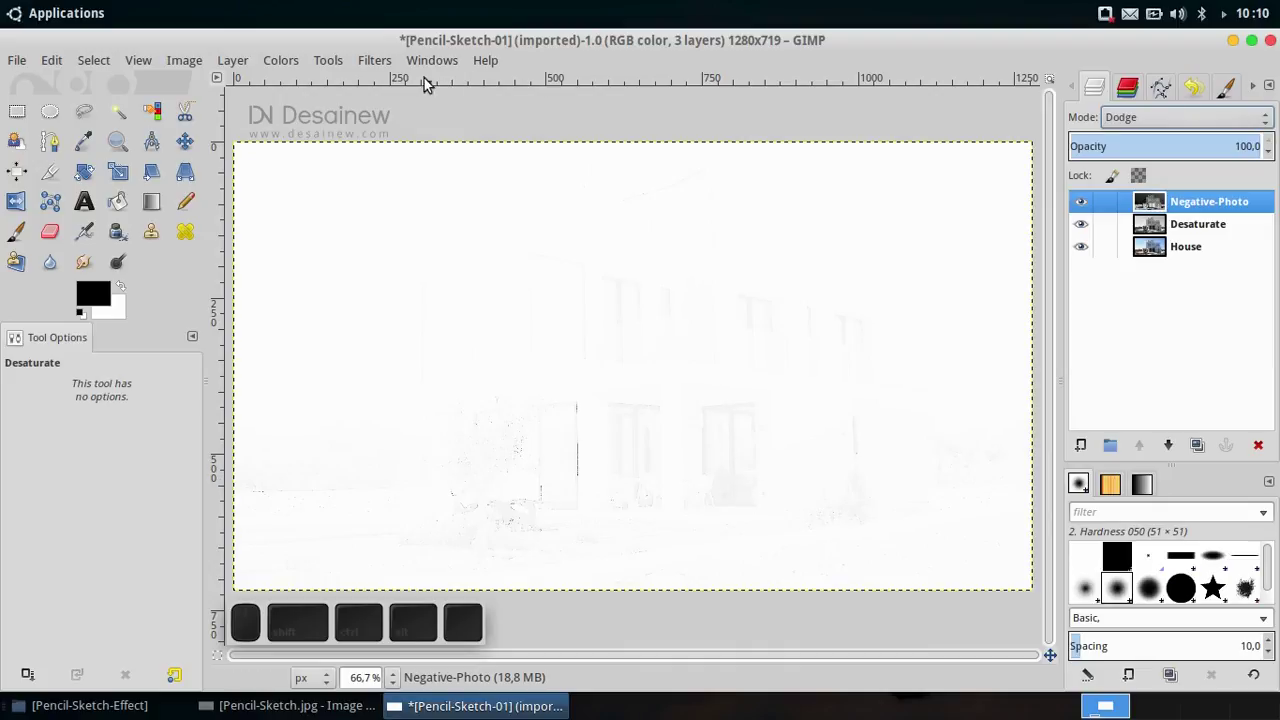
Apply a 60-pixel Gaussian blur to the Negative-Photo layer to reveal pencil outlines.
click(385, 69)
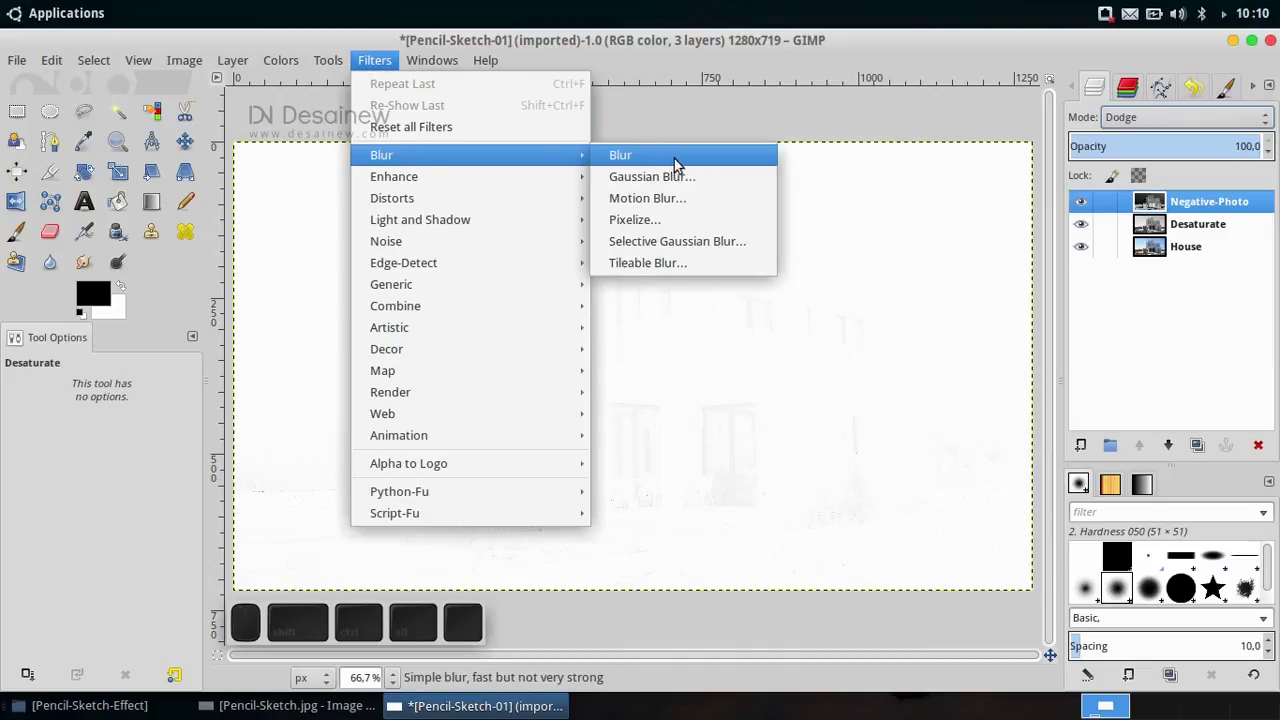
click(692, 182)
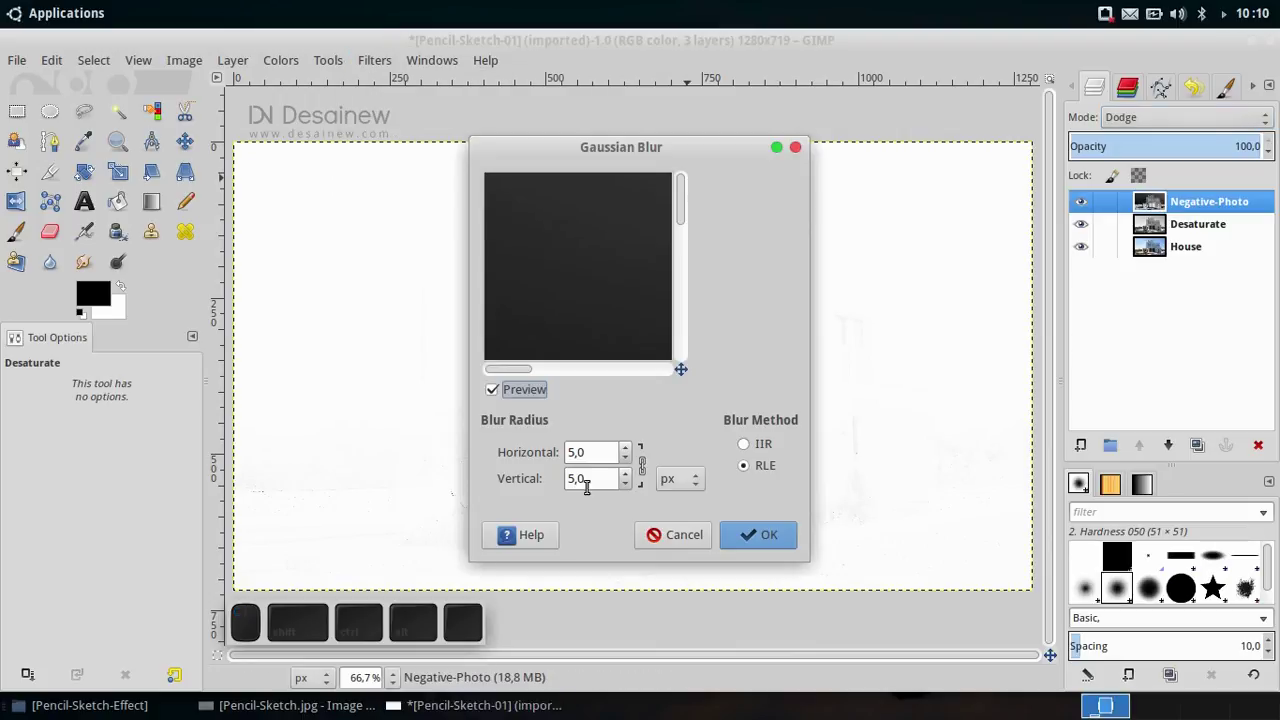
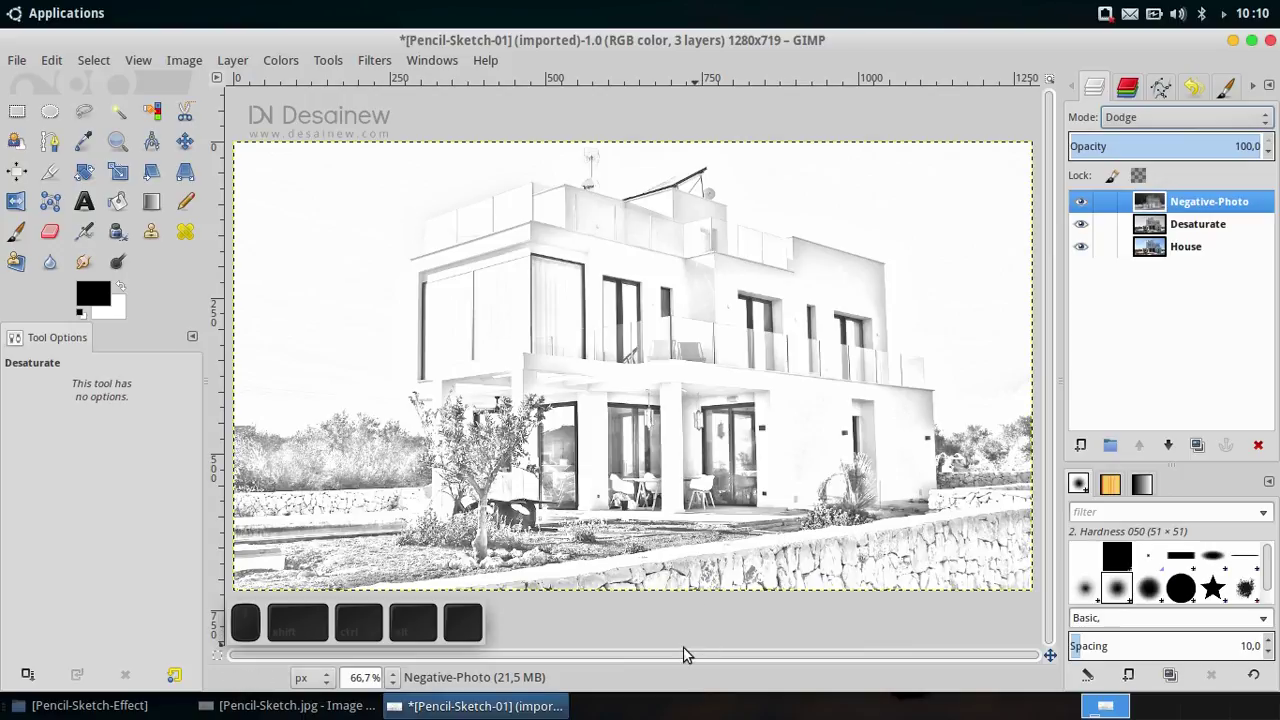
scroll(up, 3)
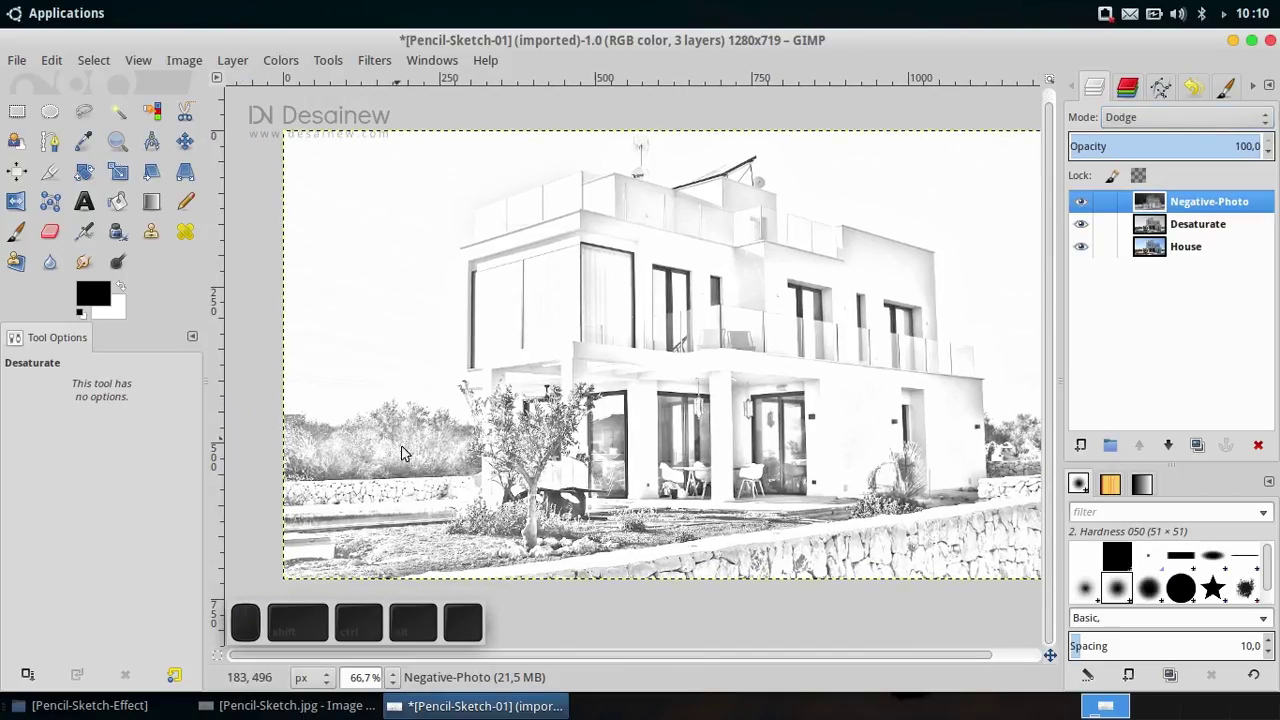
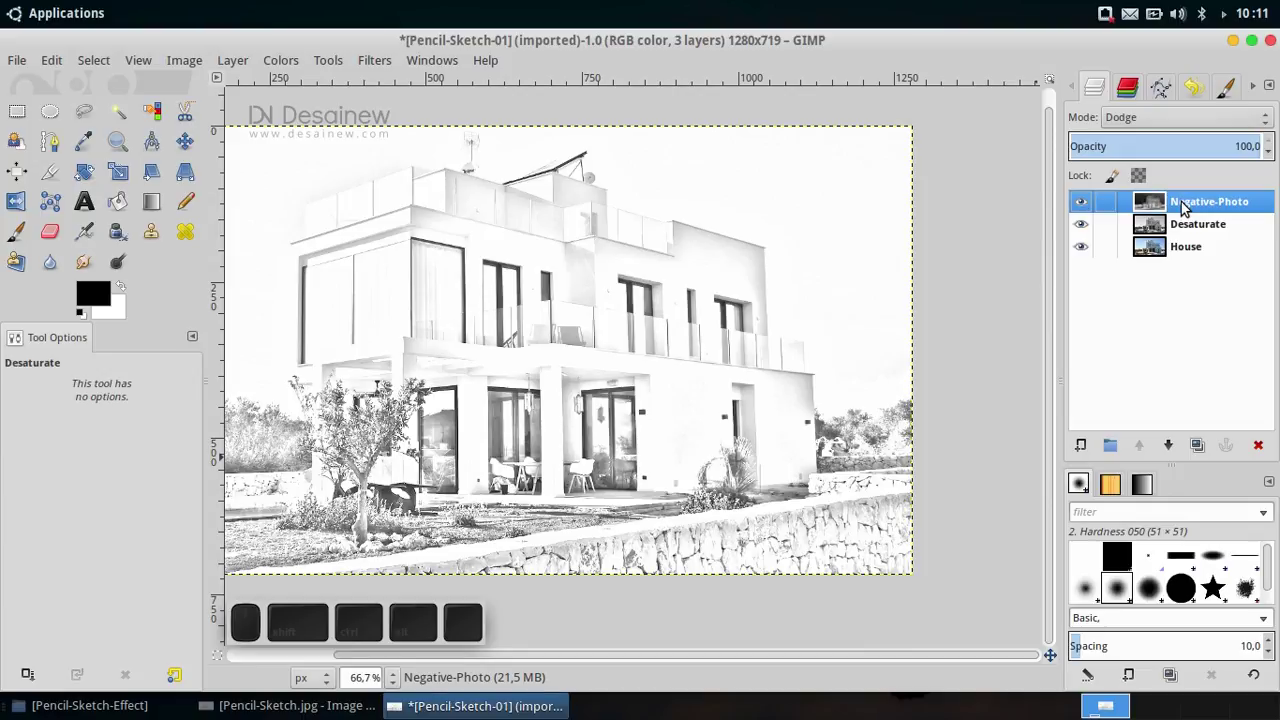
Merge Negative-Photo down into Desaturate and begin renaming the result Sketch-Effect.
click(1193, 222)
click(1203, 214)
right_click(1201, 204)
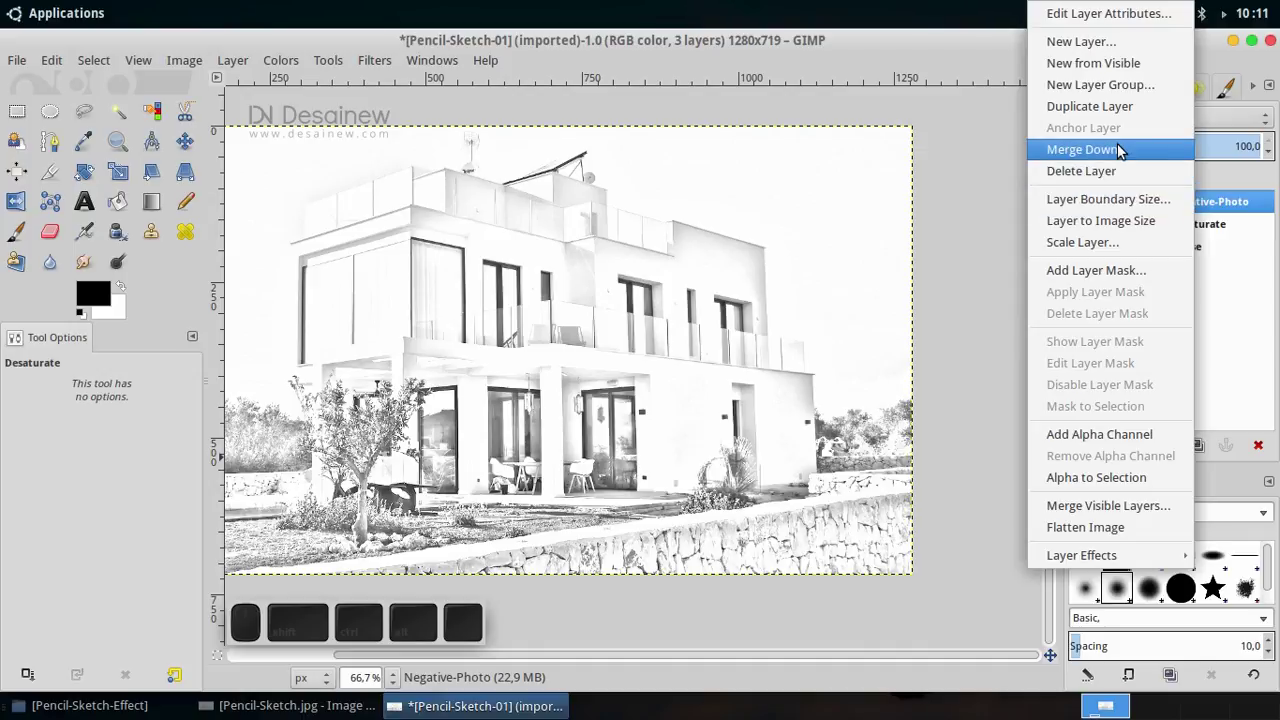
click(1122, 151)
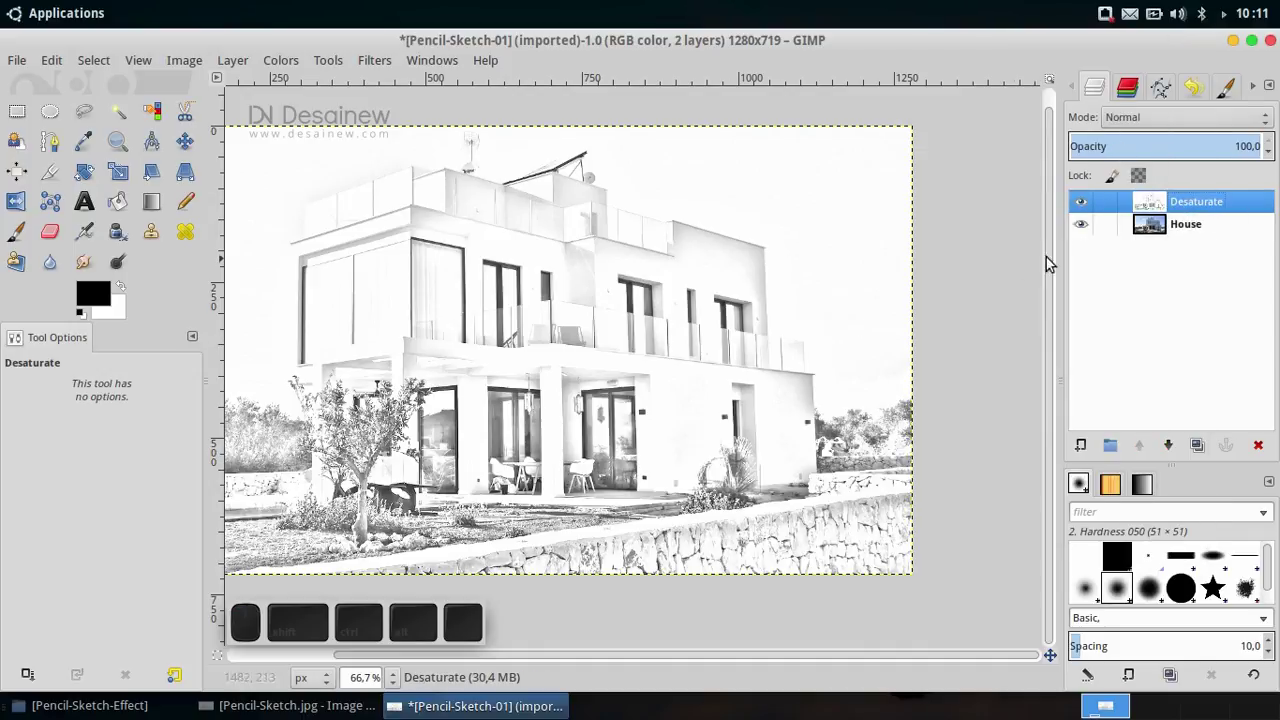
click(1204, 205)
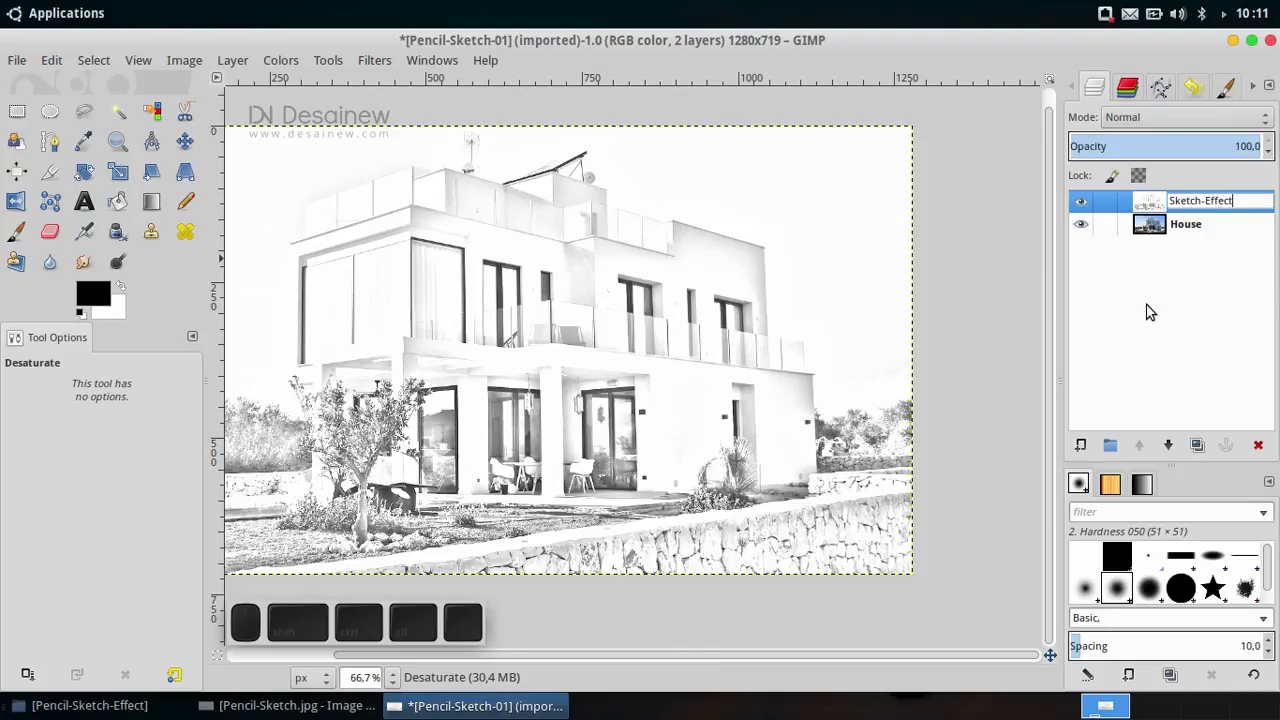
Confirm the Sketch-Effect layer name and readjust the canvas view.
key(Return)
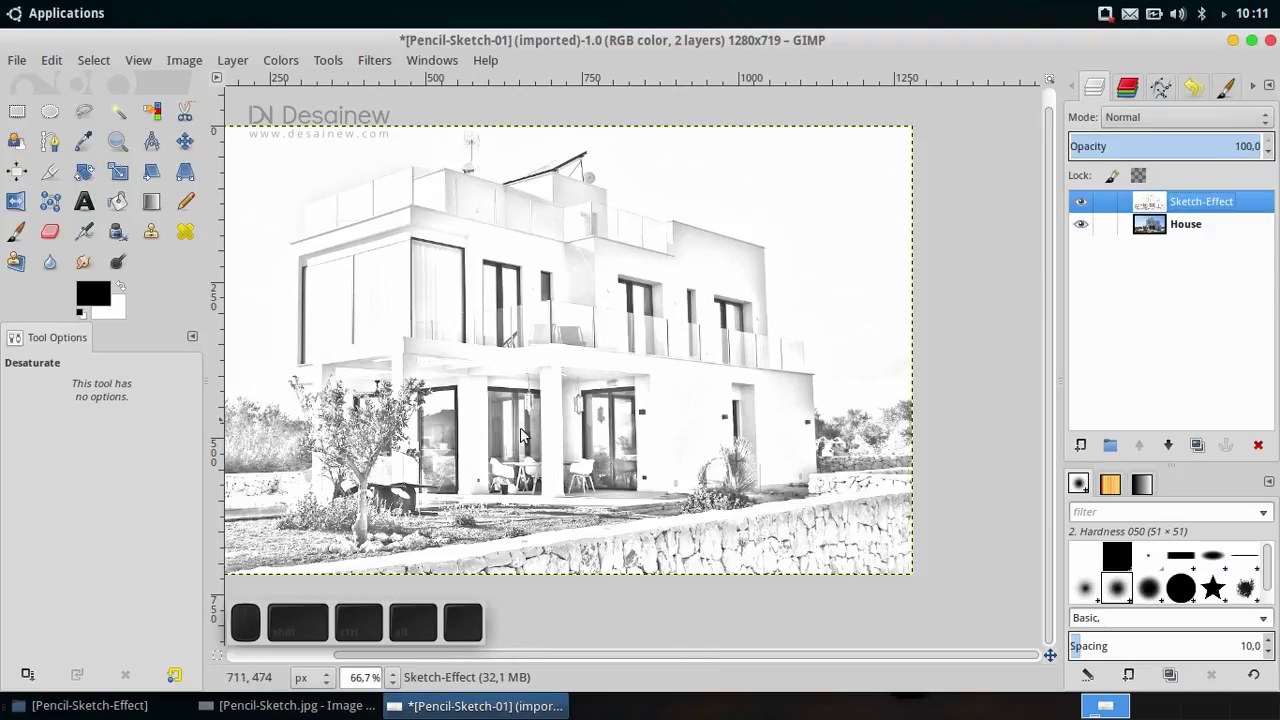
scroll(up, 3)
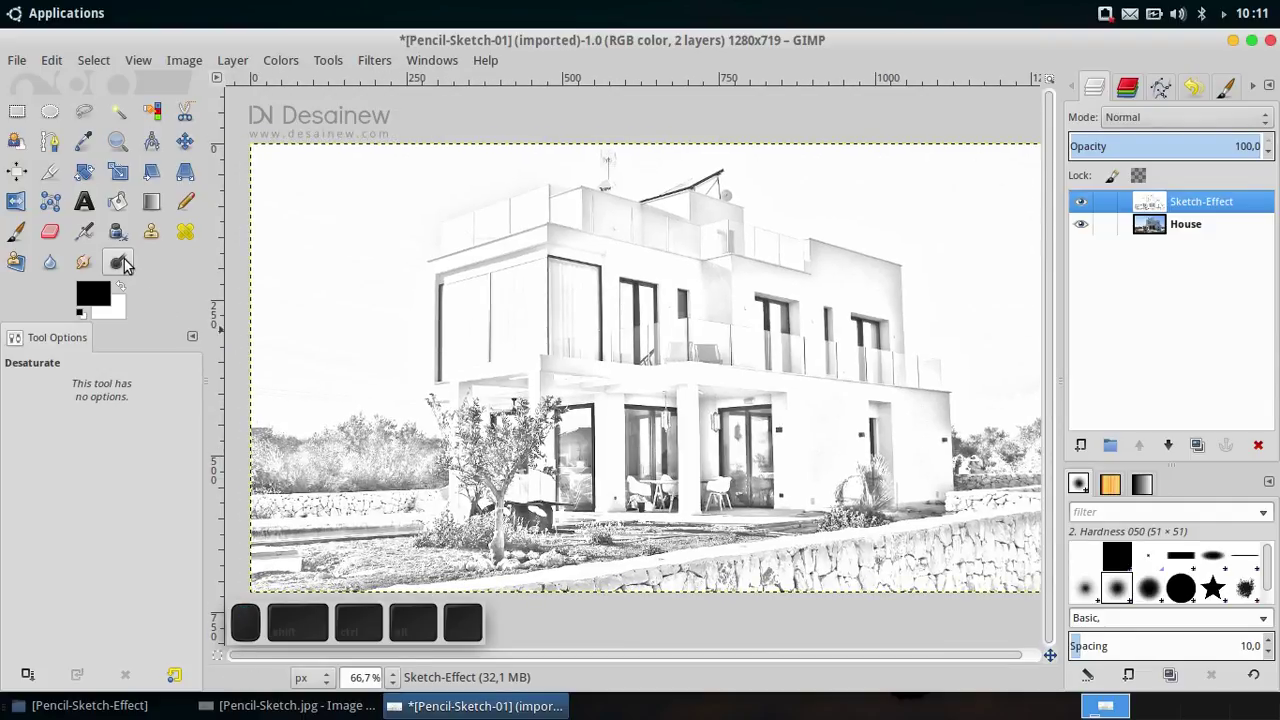
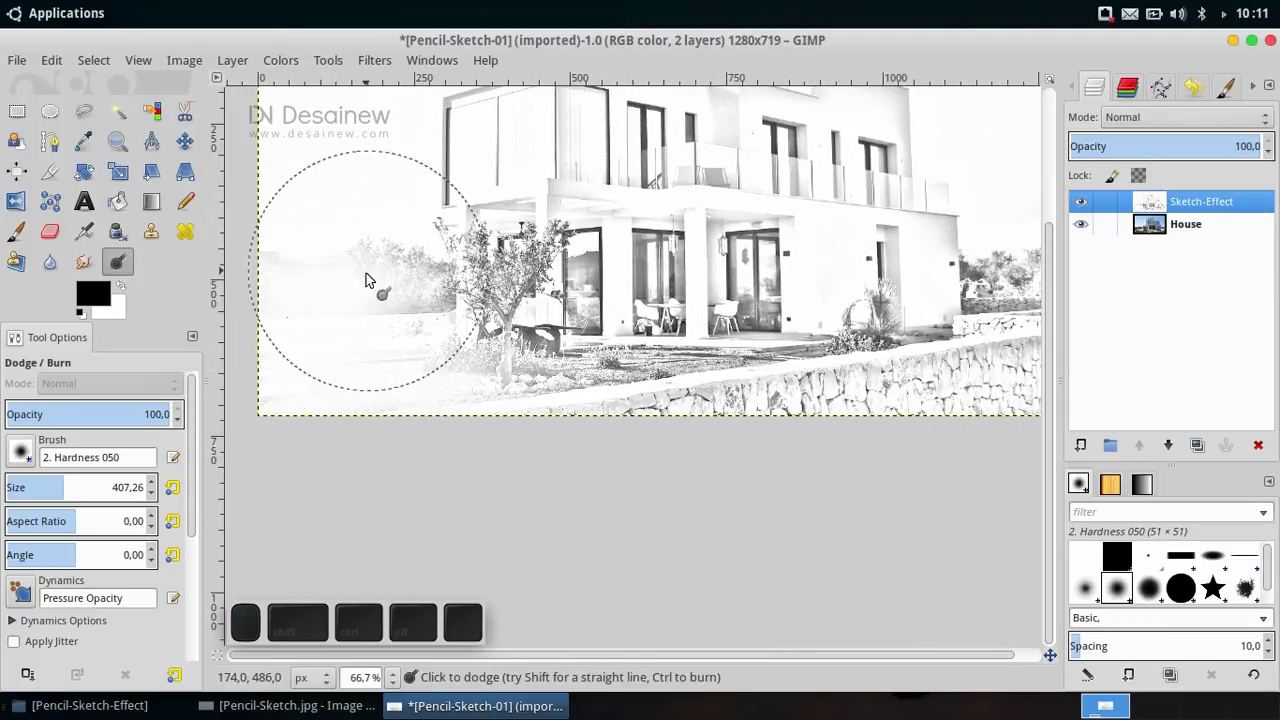
Dodge the bottom stone wall toward white and reduce the brush size to 334.
drag(477, 417, 727, 380)
click(759, 381)
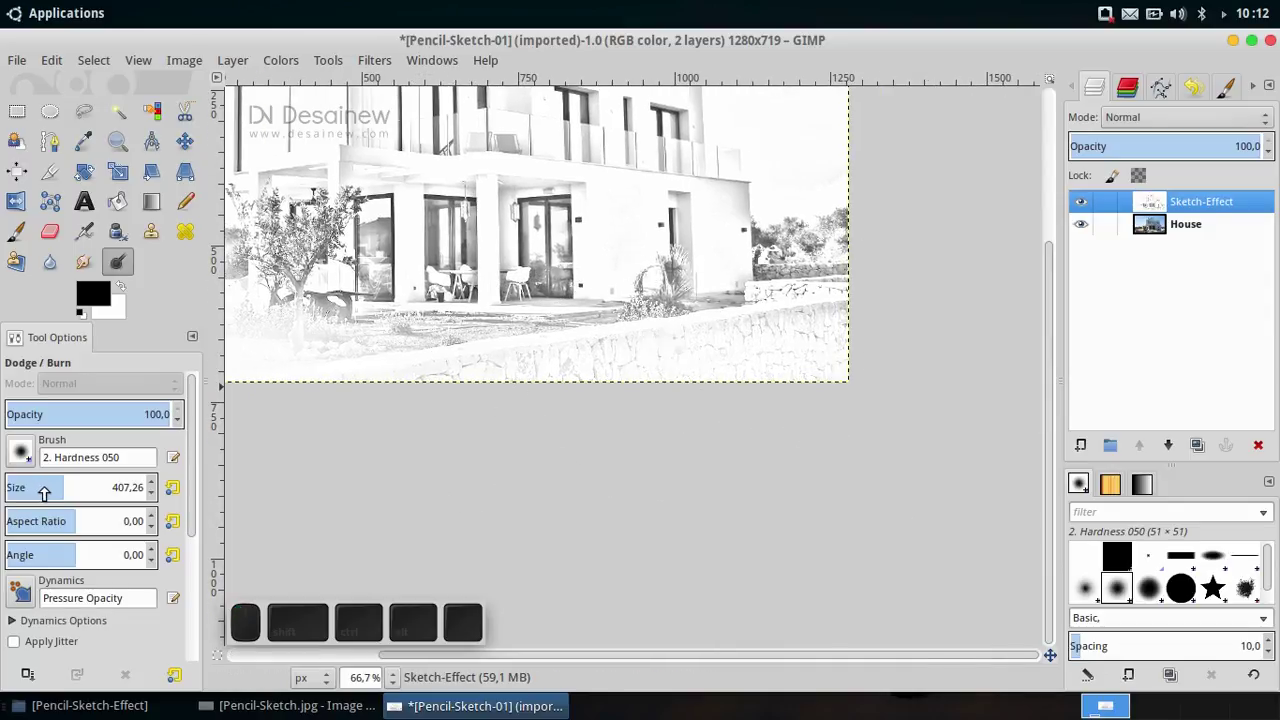
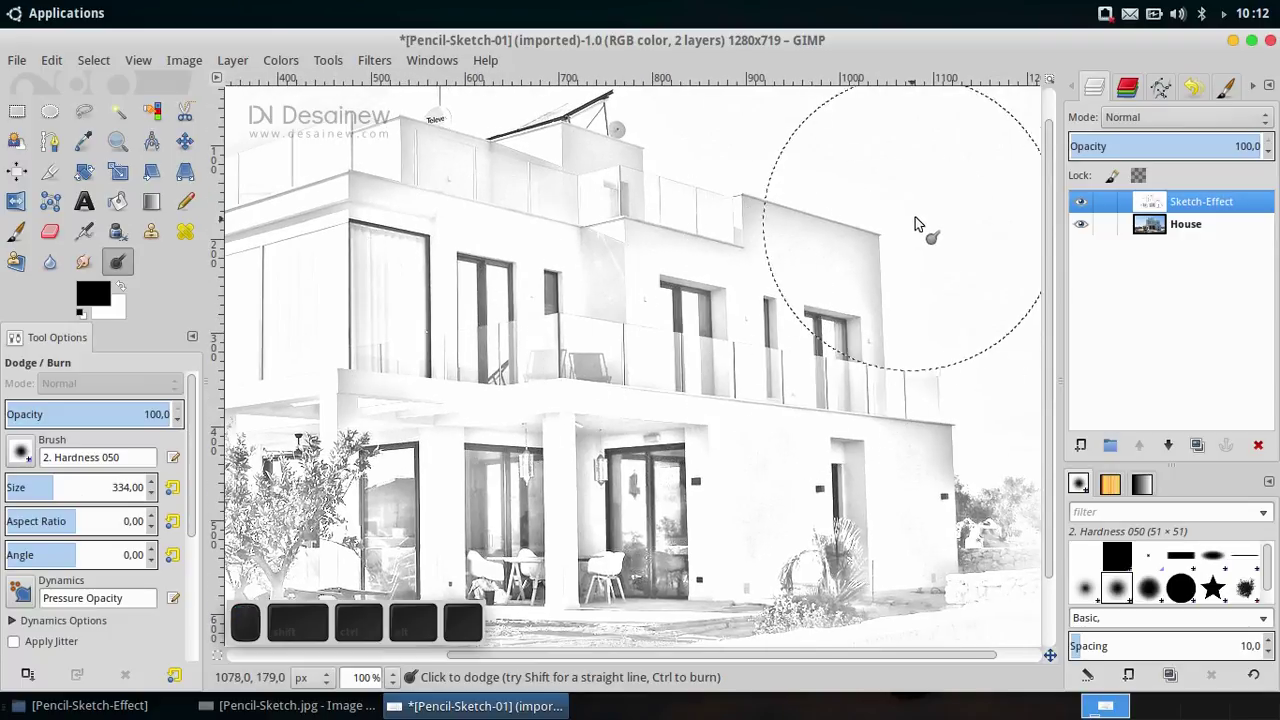
Dodge the lower border, bottom wall and ground so they fade toward white.
middle_click(972, 319)
click(972, 327)
click(840, 378)
click(794, 465)
click(694, 444)
click(556, 474)
key(ctrl+z)
click(643, 471)
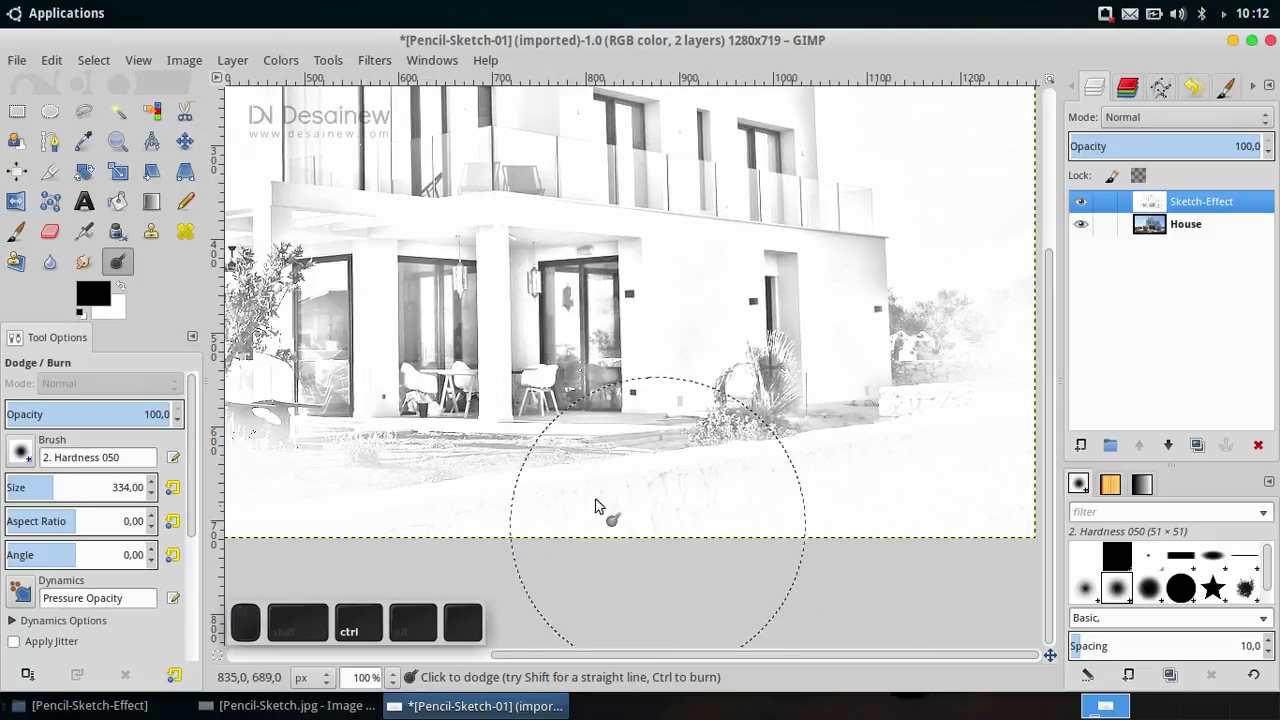
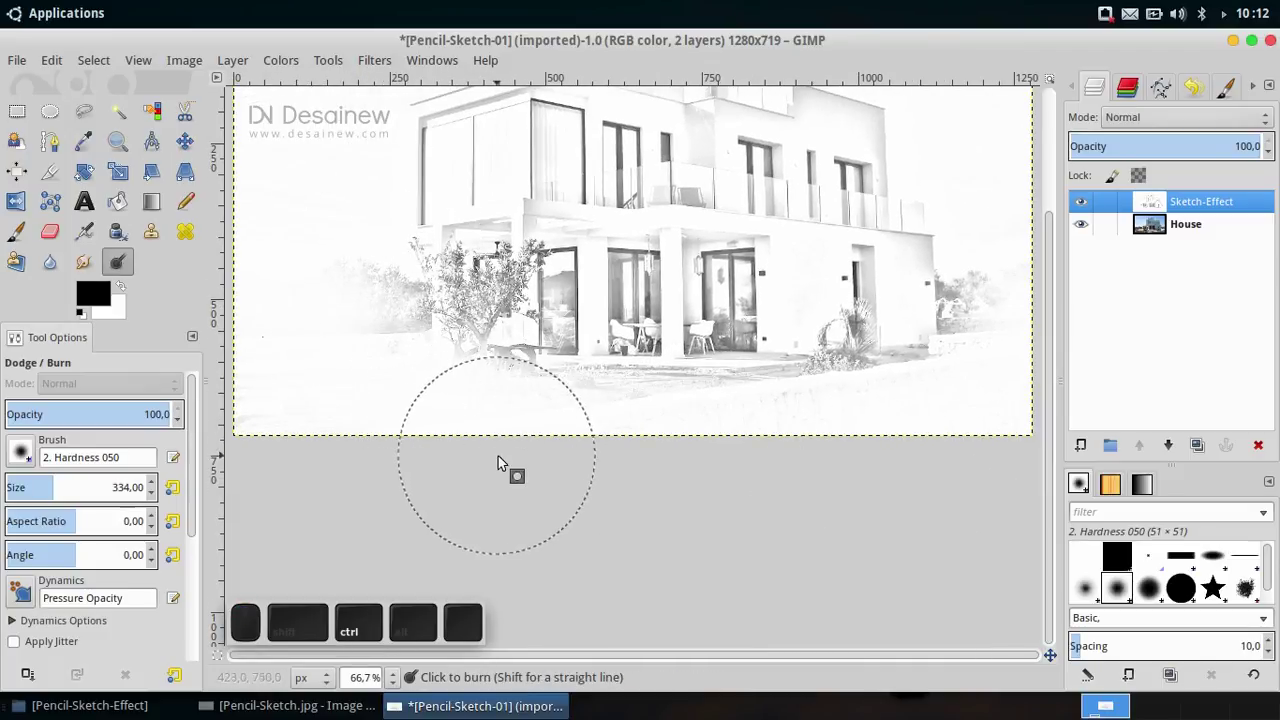
Fade the bottom-left corner and the lawn along the bottom edge to white.
click(458, 370)
click(557, 423)
click(600, 430)
click(765, 439)
Lighten the sky in the top-right corner and along the upper right edge.
middle_click(785, 418)
click(866, 274)
click(850, 301)
click(859, 236)
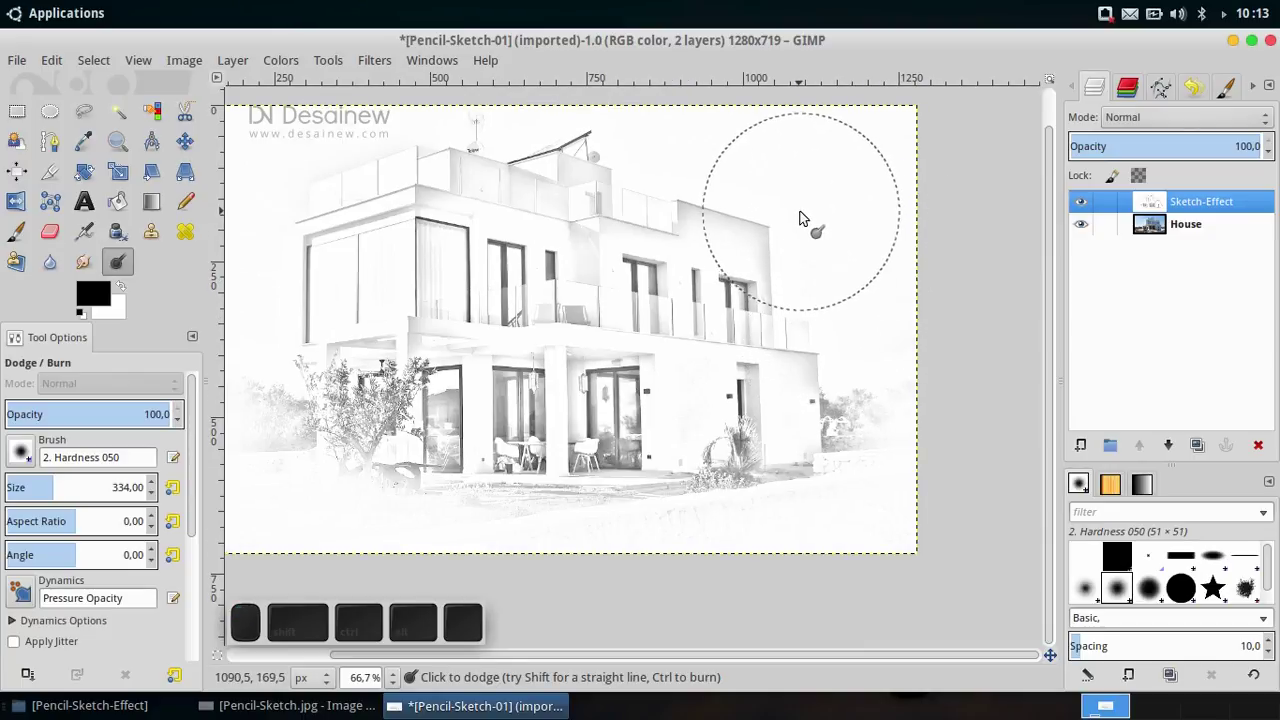
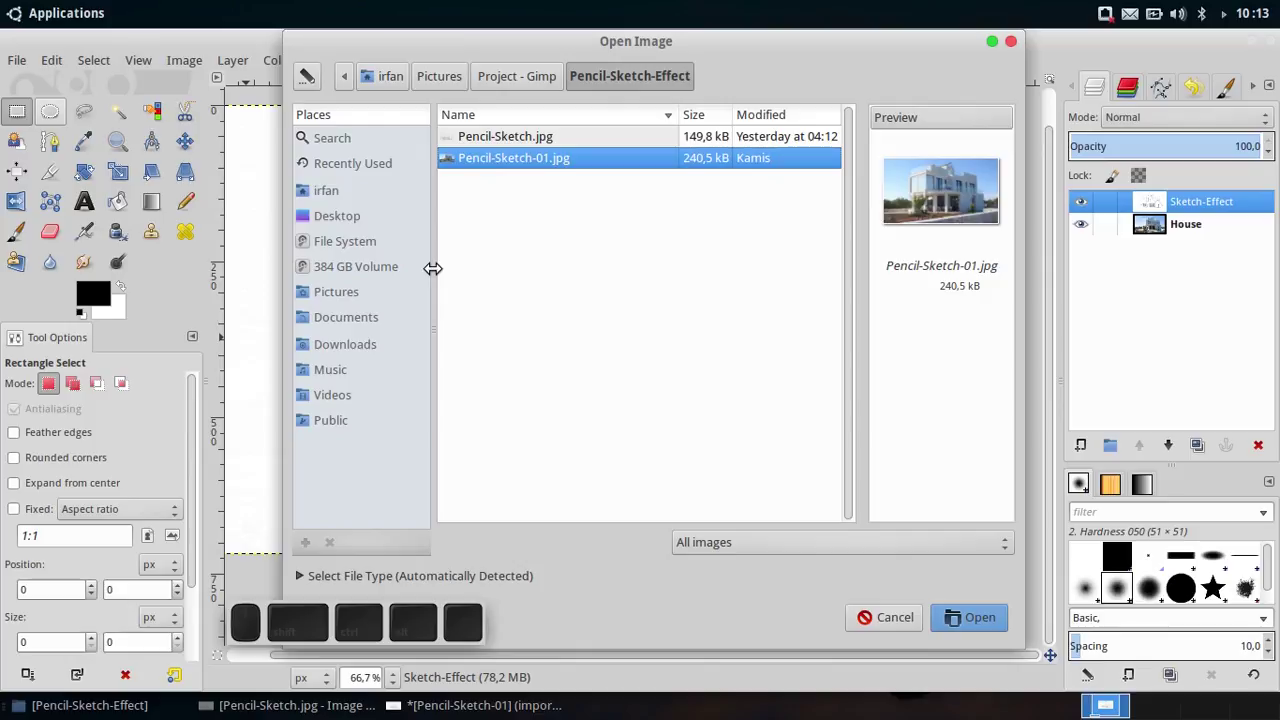
Open folded_paper_creases.jpg from the Project - Gimp folder as a separate image.
click(534, 79)
click(557, 381)
click(973, 618)
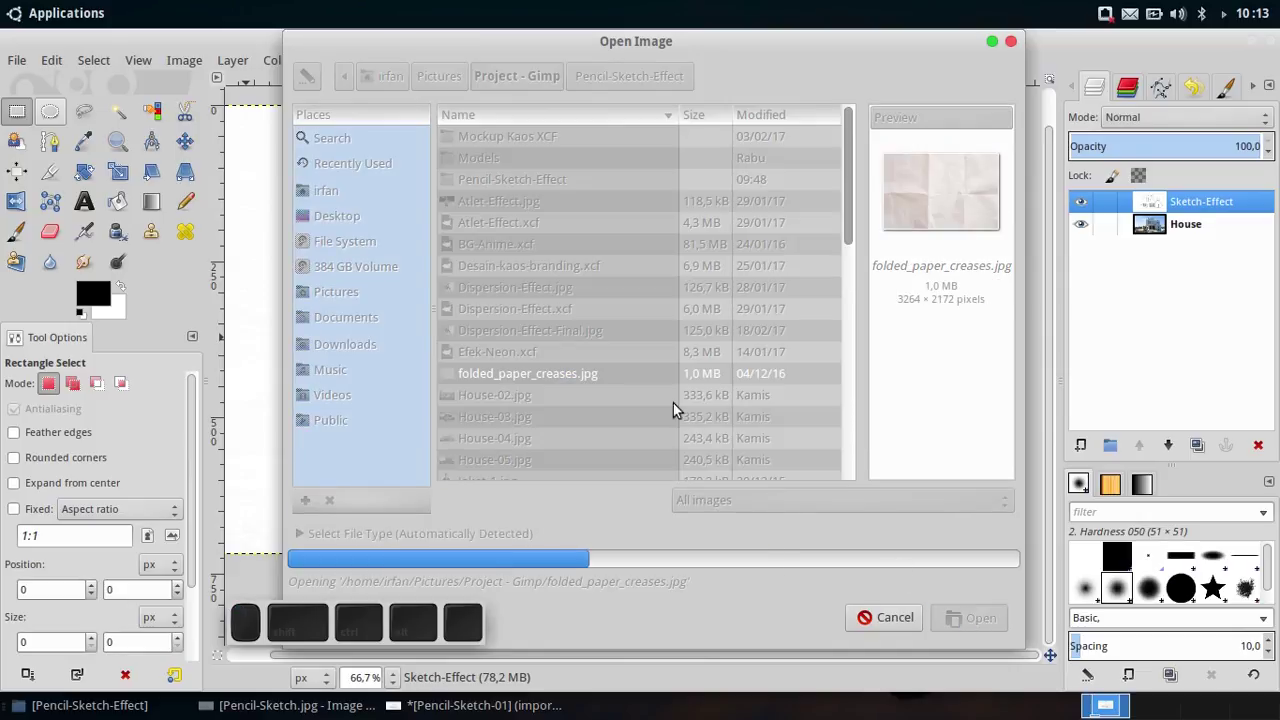
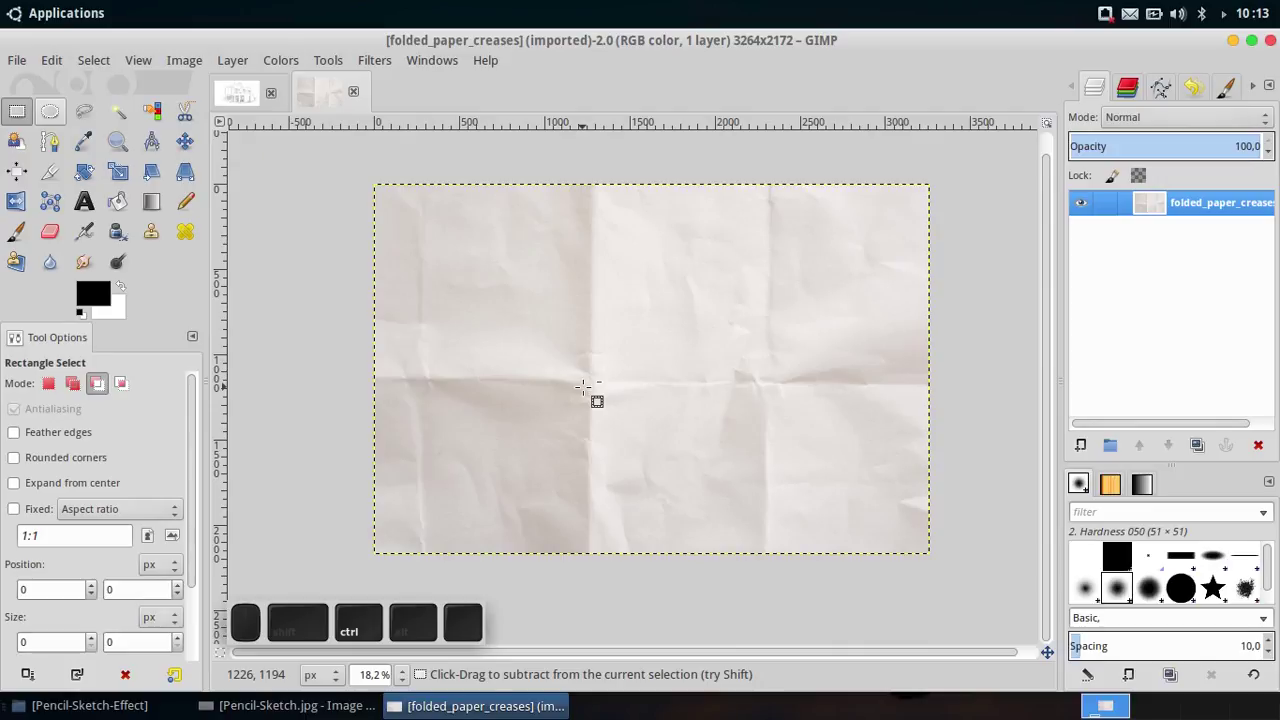
Copy the whole paper texture and paste it into Pencil-Sketch-01 as a floating layer.
key(ctrl+a)
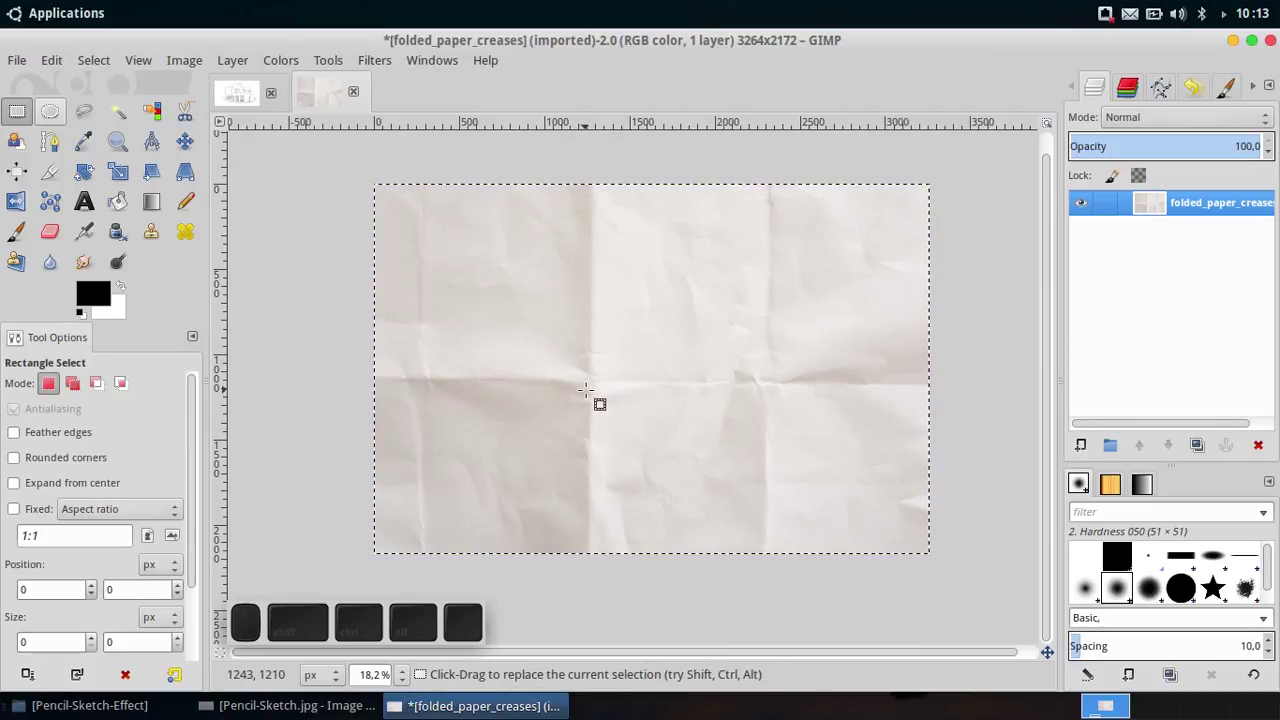
key(ctrl+c)
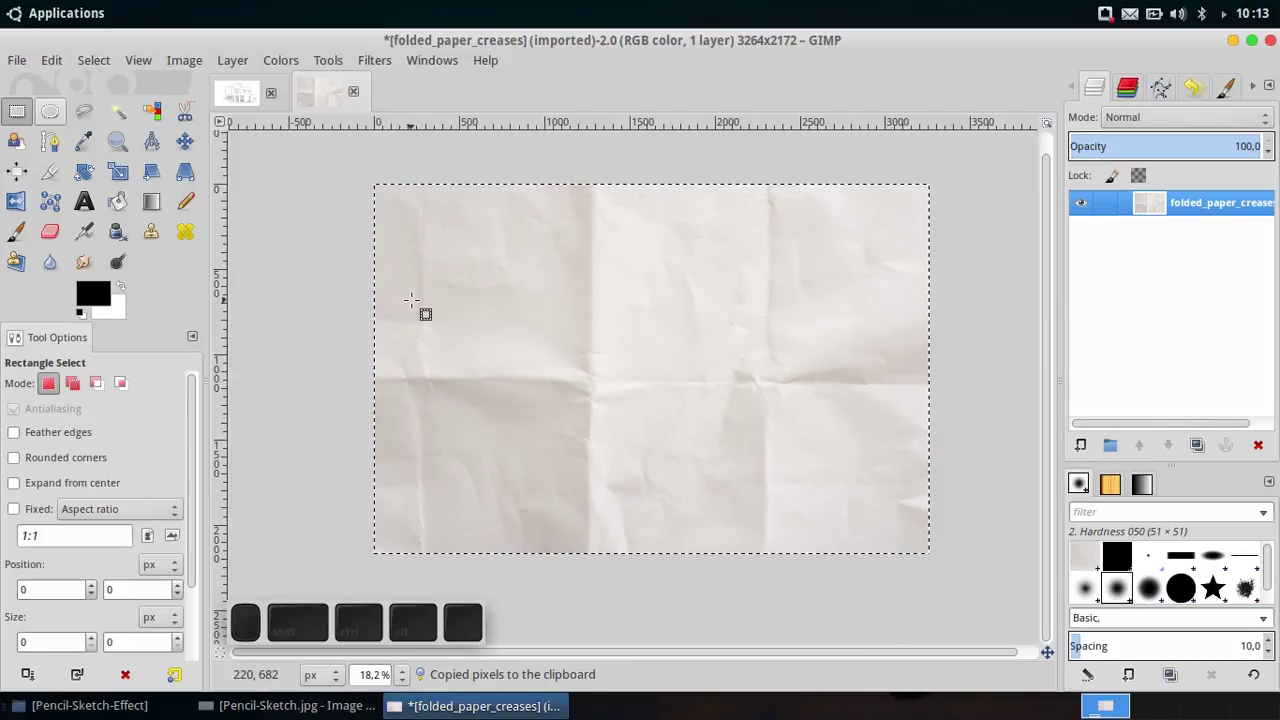
scroll(up, 3)
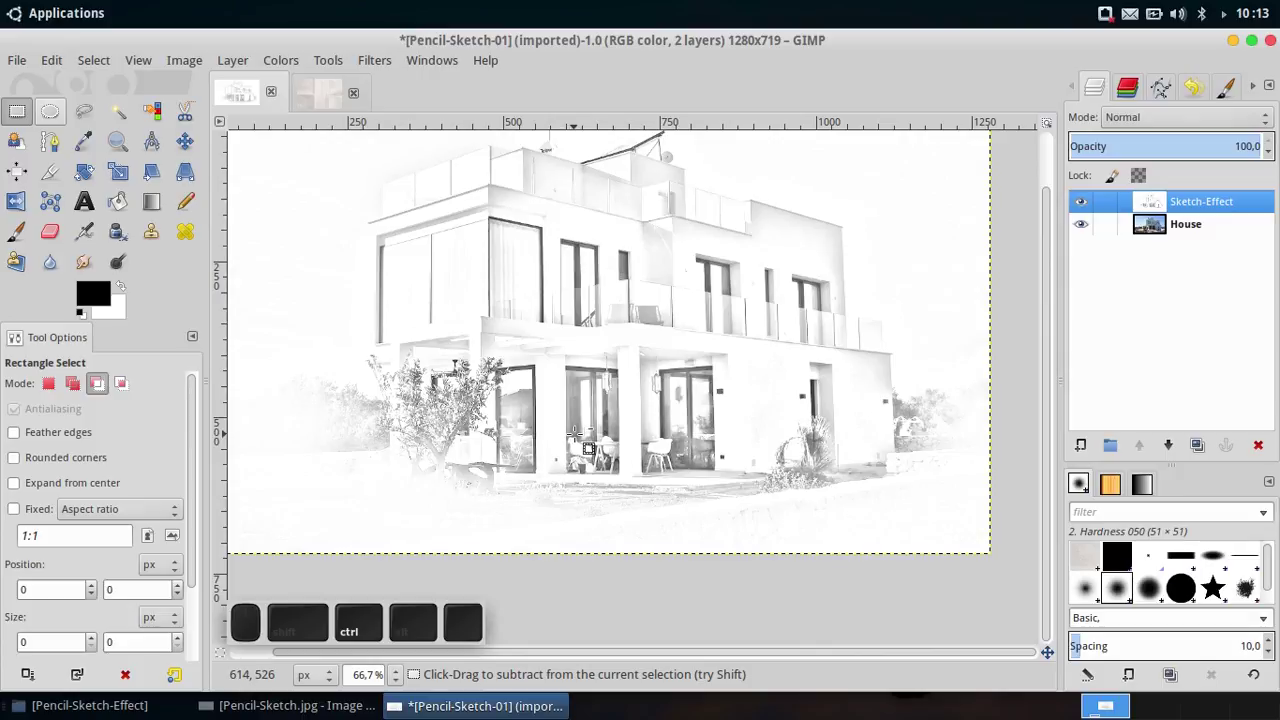
scroll(up, 3)
key(ctrl+v)
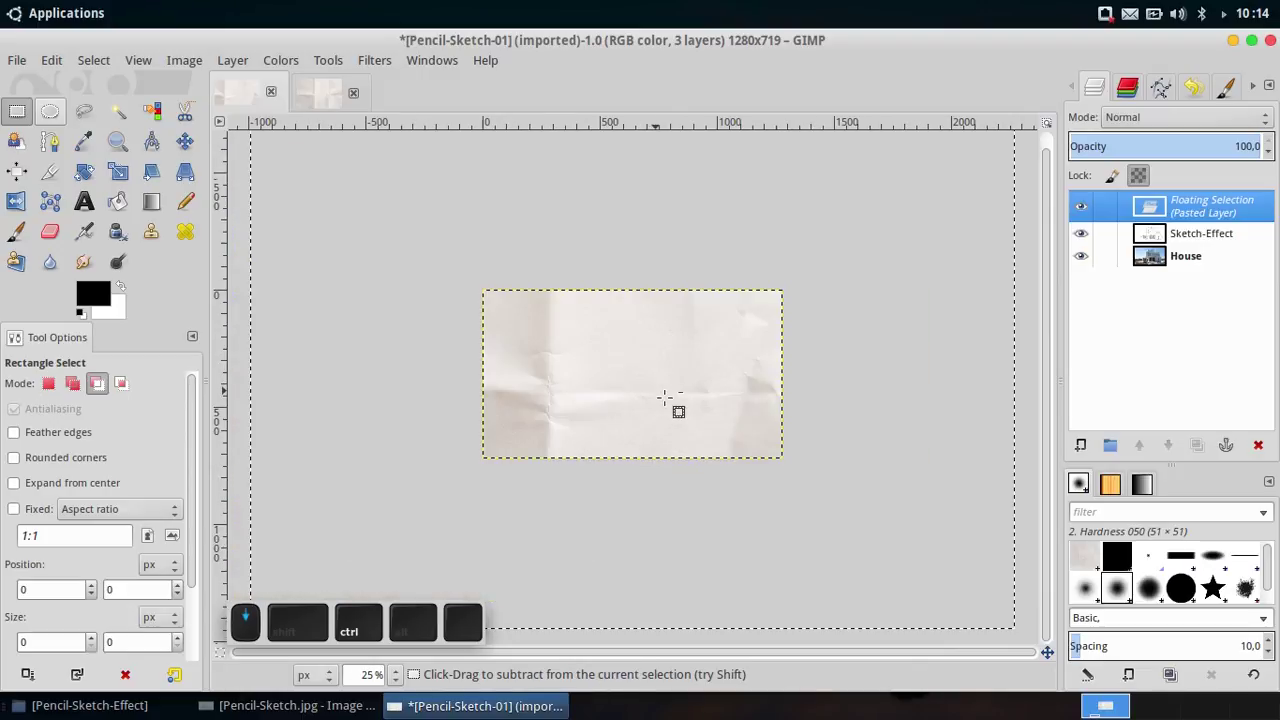
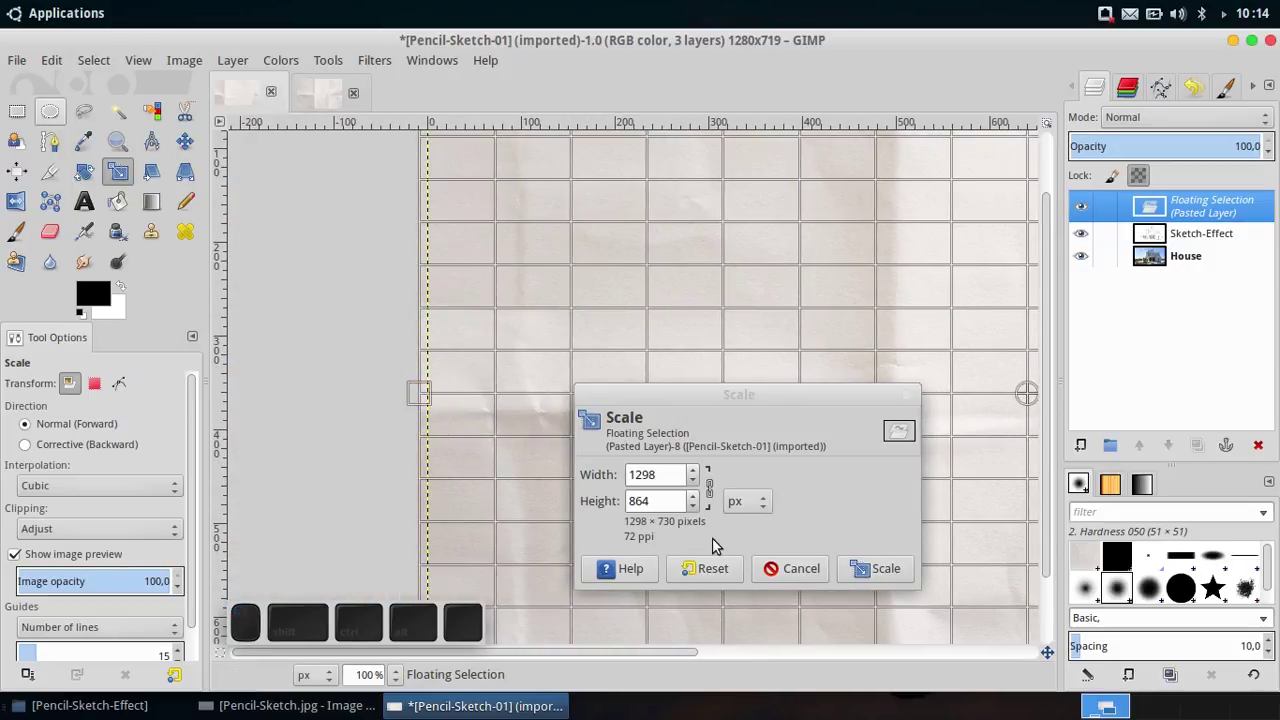
Scale the floating paper texture down to about 1298 by 864 pixels.
click(885, 572)
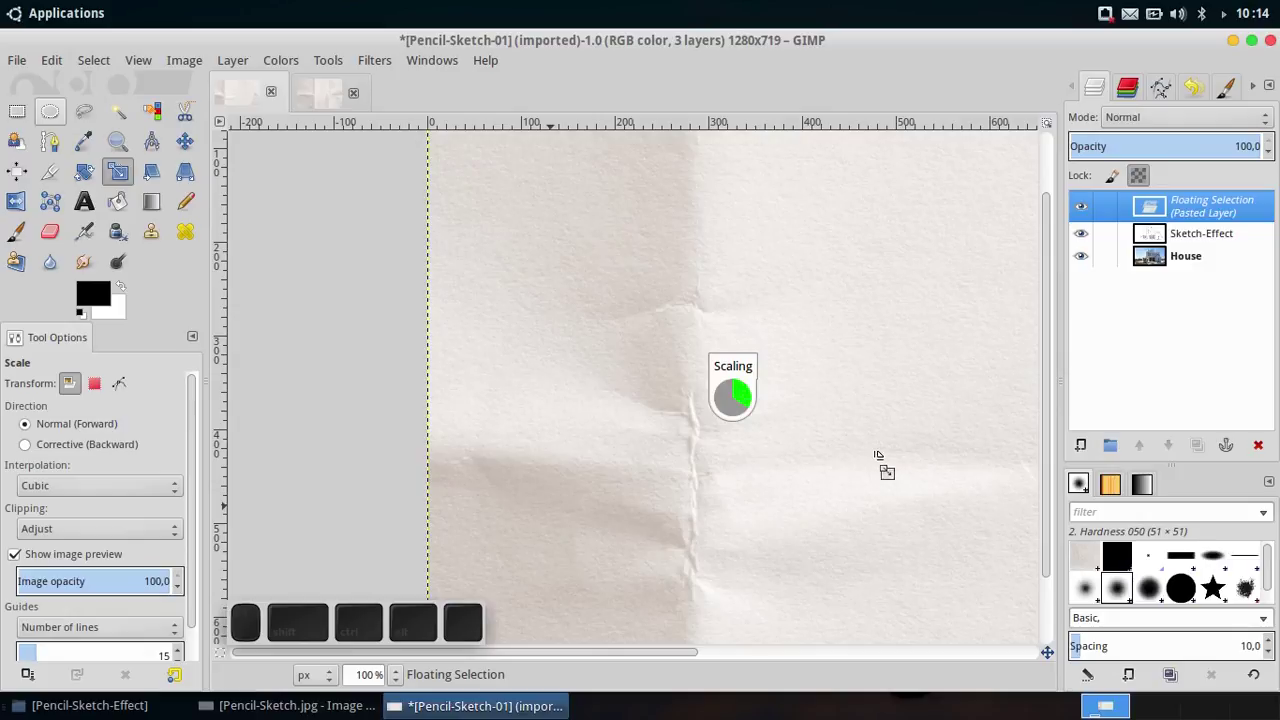
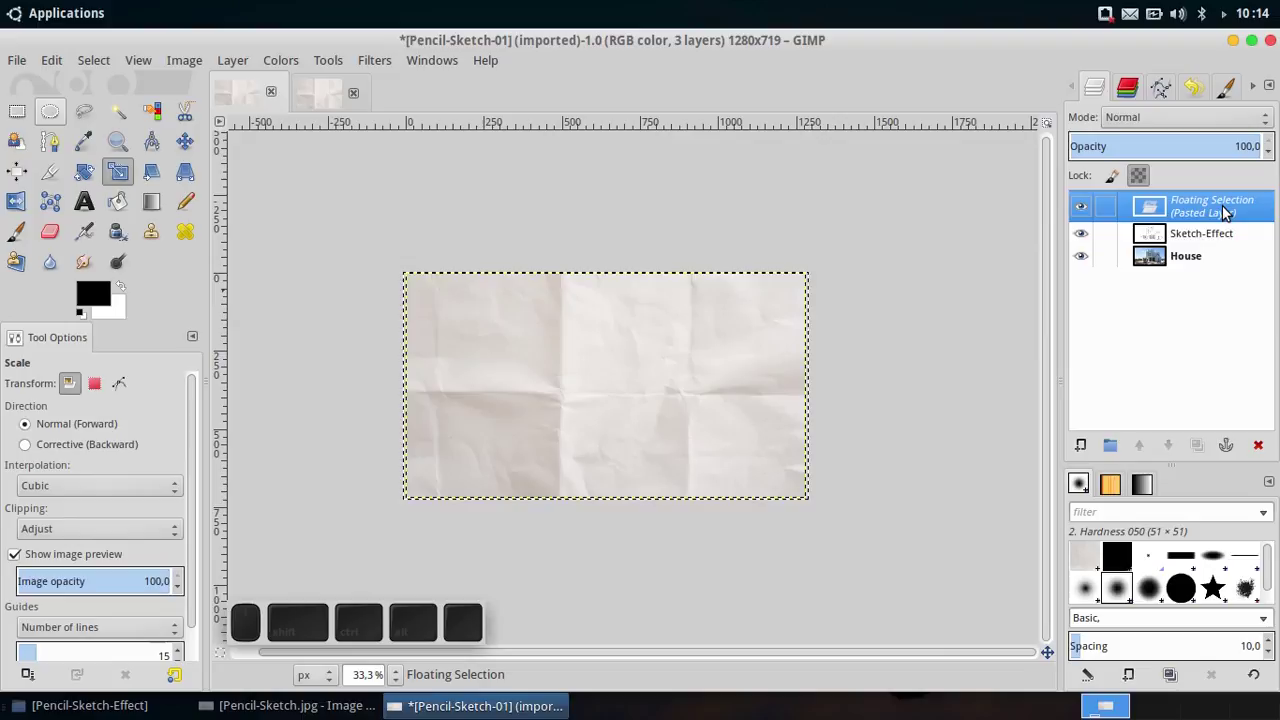
Convert the floating selection to a new layer and rename it Paper-Texture.
right_click(1229, 210)
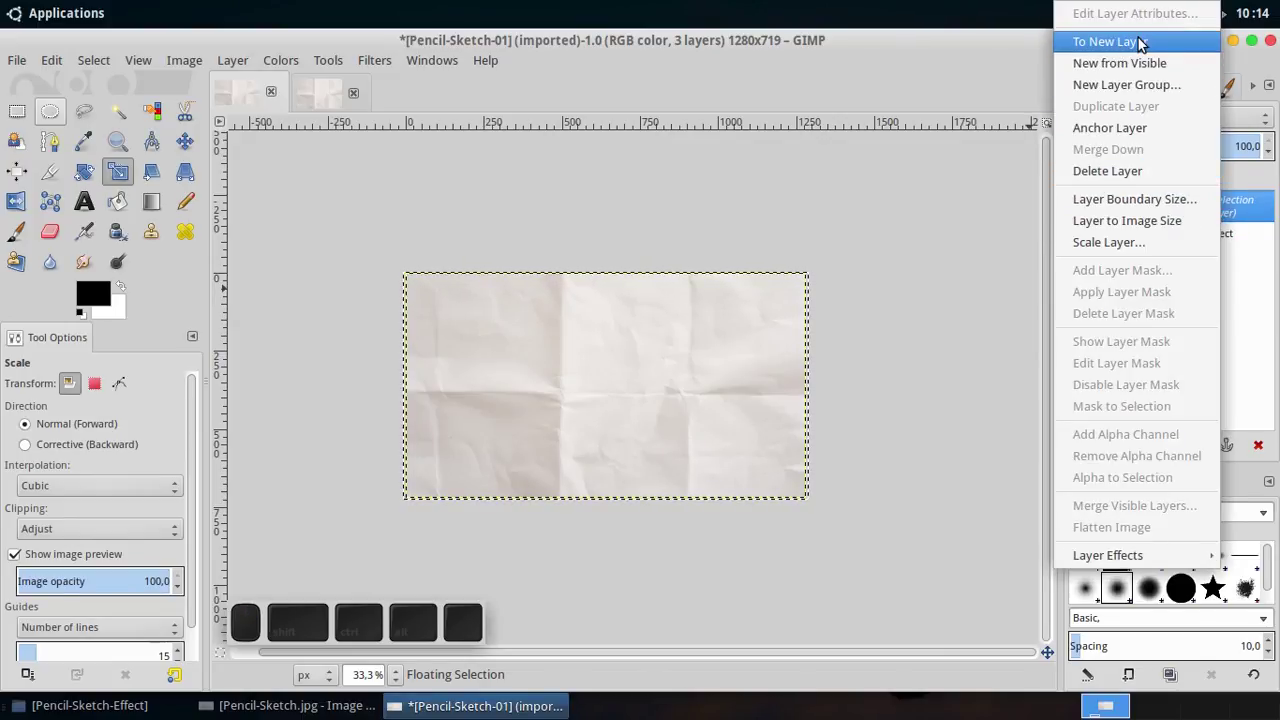
click(1147, 43)
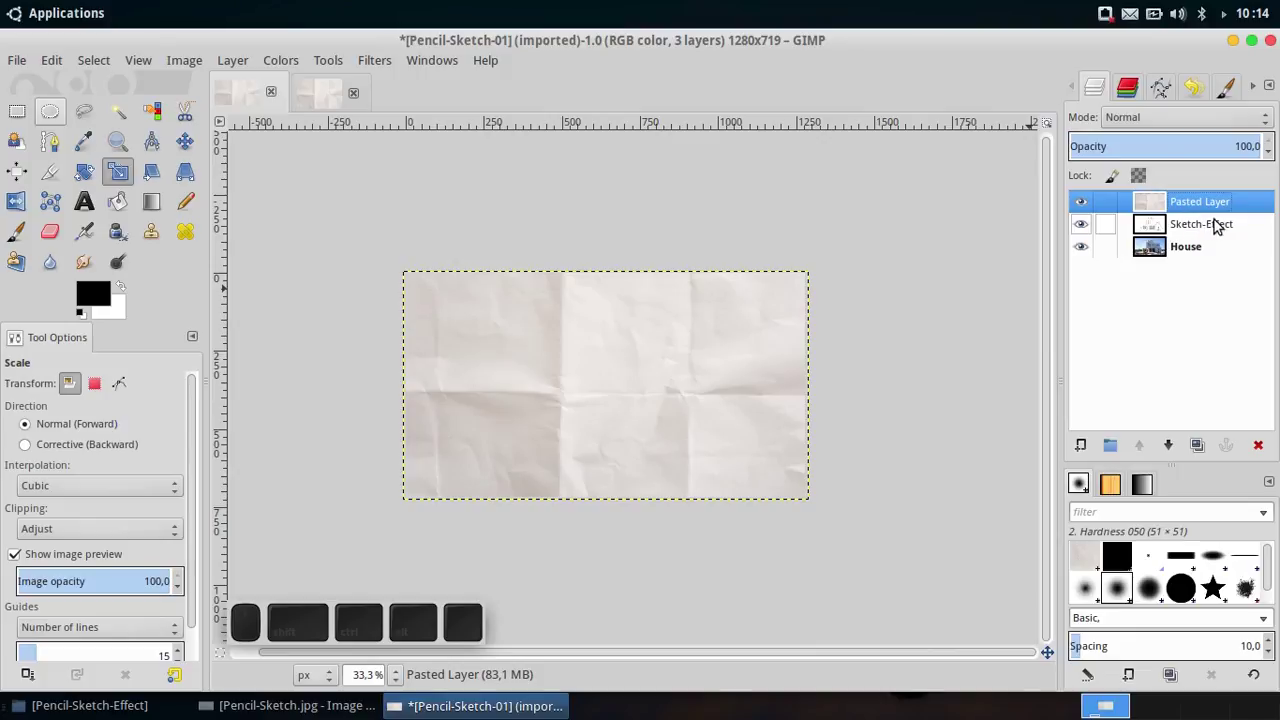
click(1219, 205)
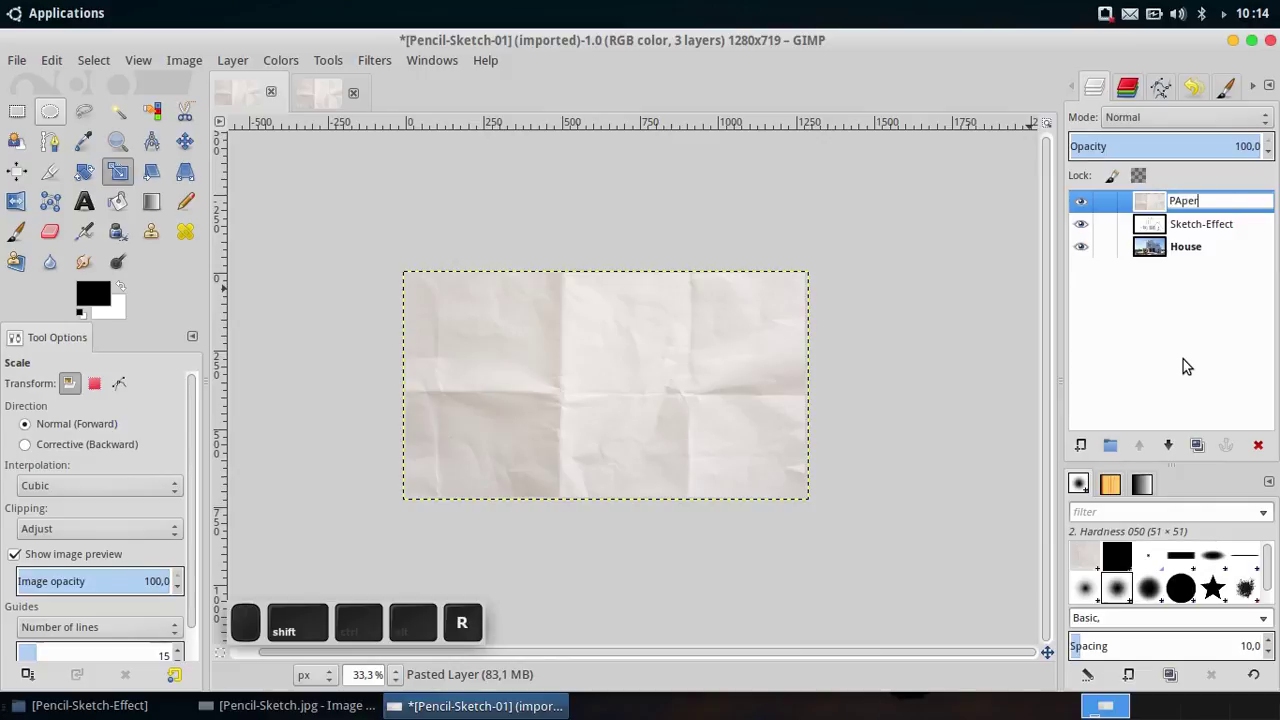
key(BackSpace)
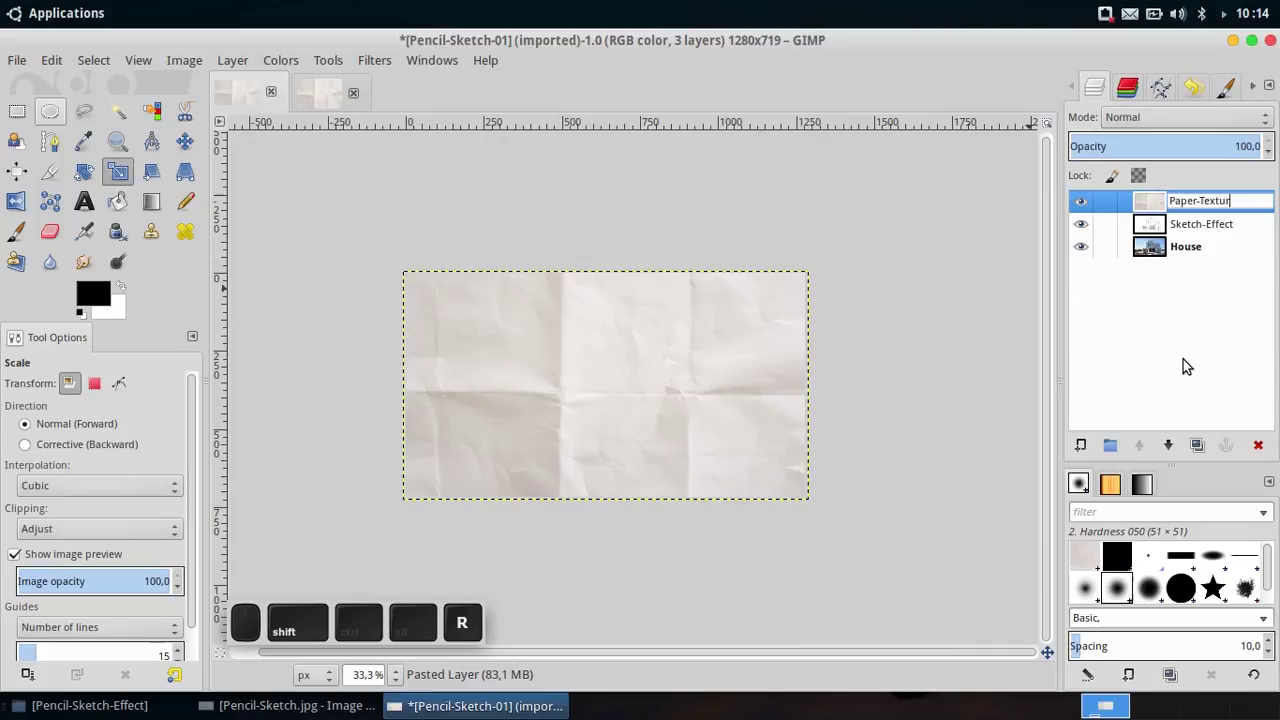
key(Return)
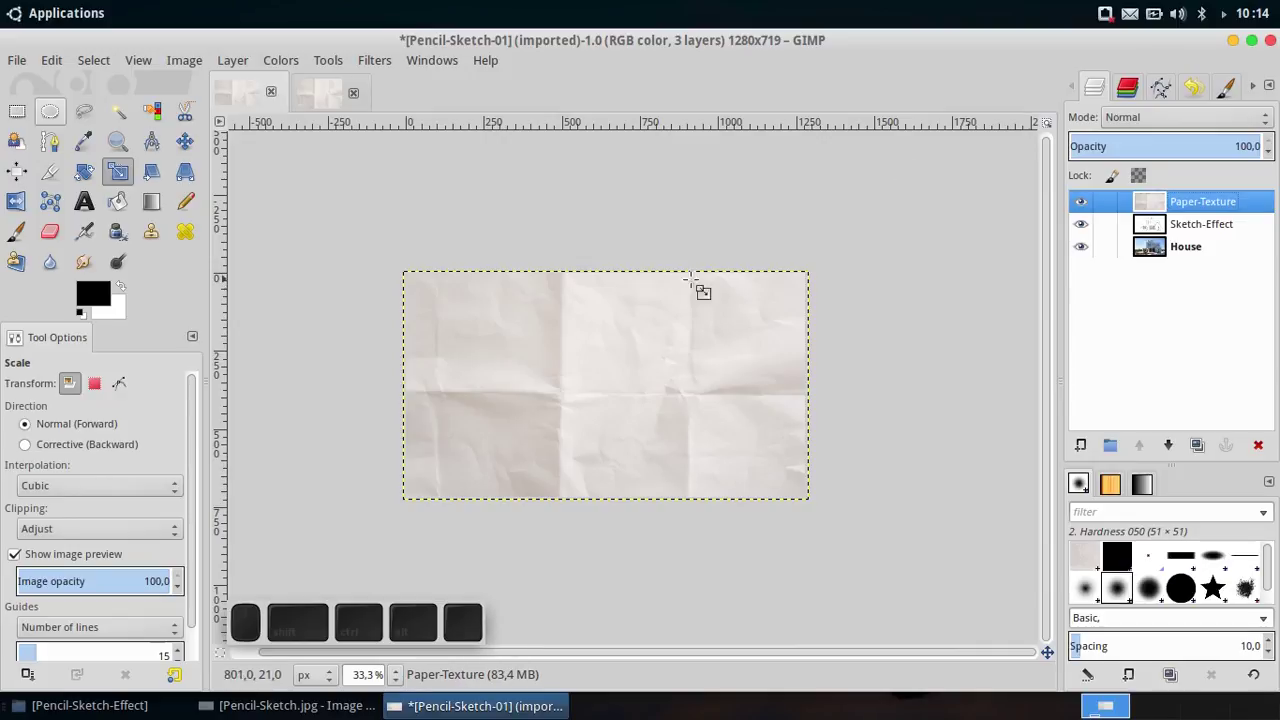
scroll(up, 3)
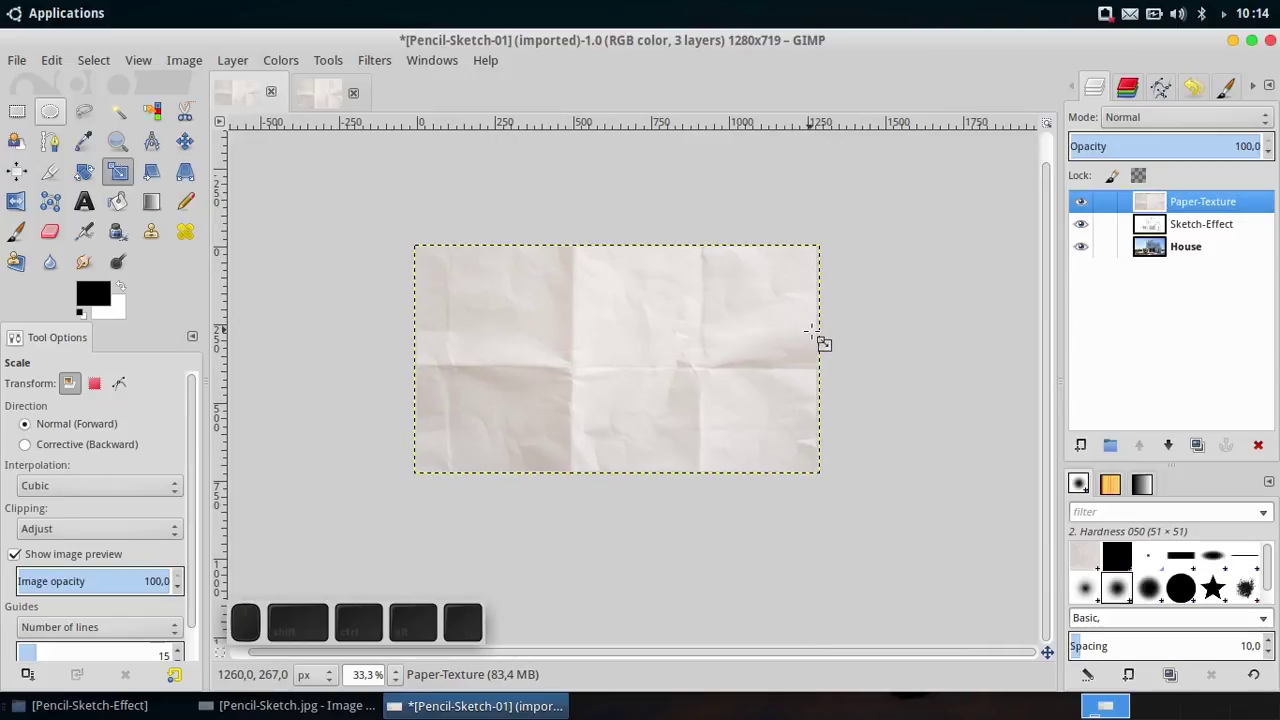
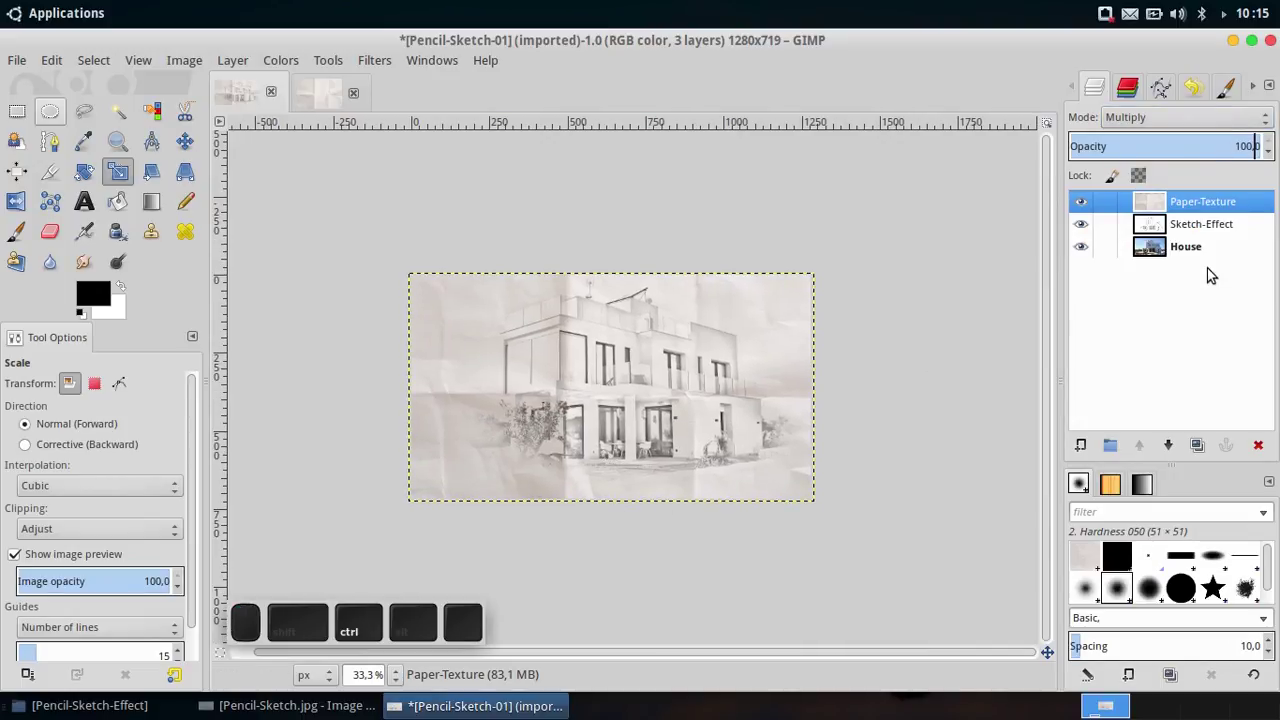
Set Paper-Texture to Multiply at 60% opacity, then minimise GIMP to the desktop.
key(ctrl+a)
key(6)
key(0)
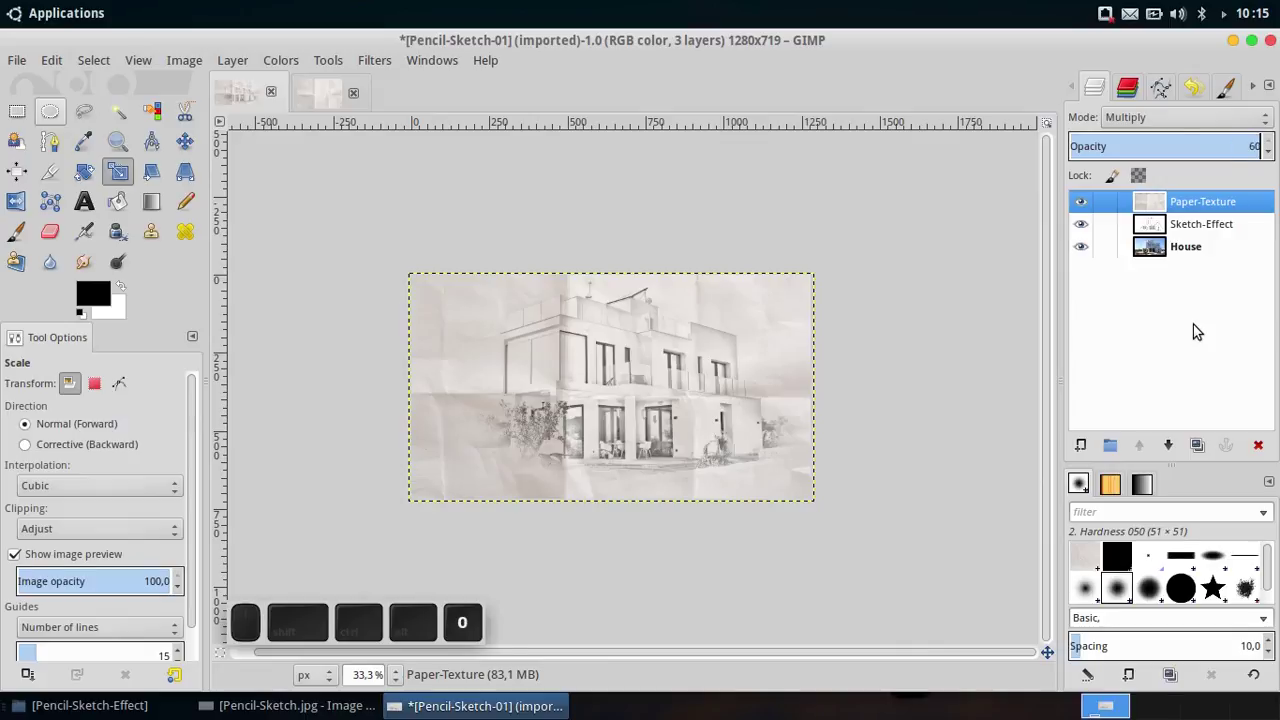
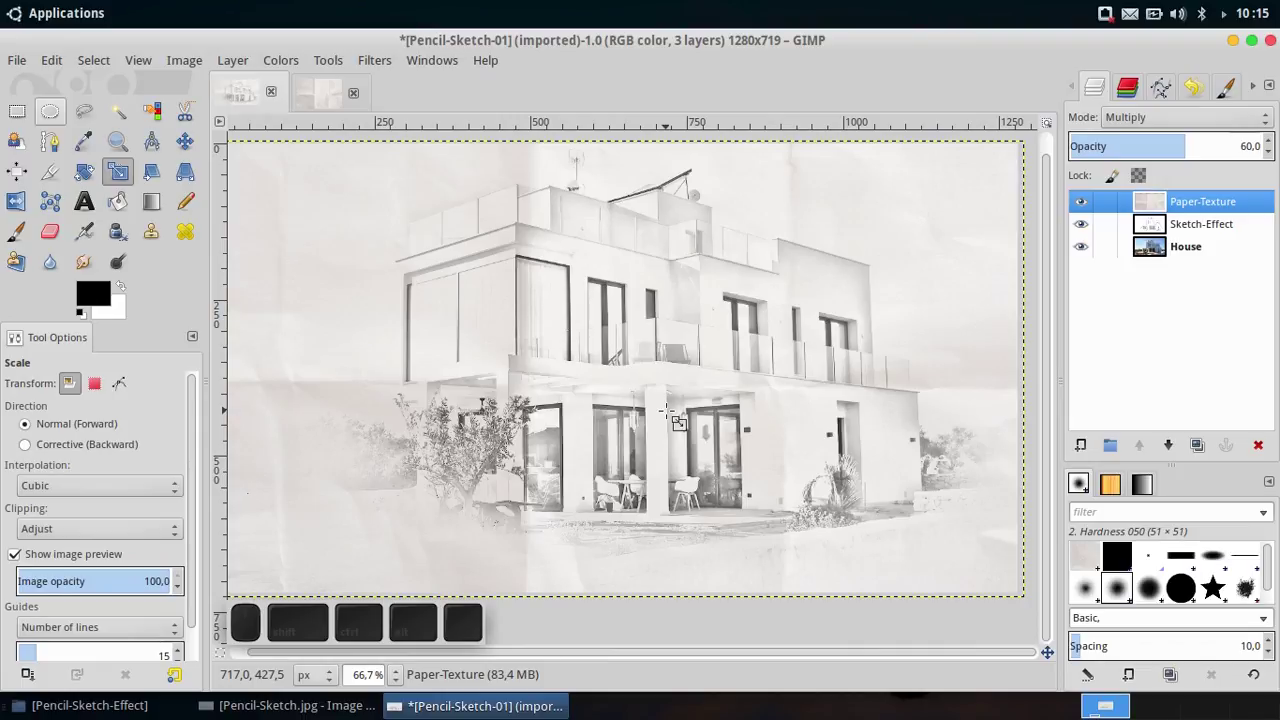
click(1238, 45)
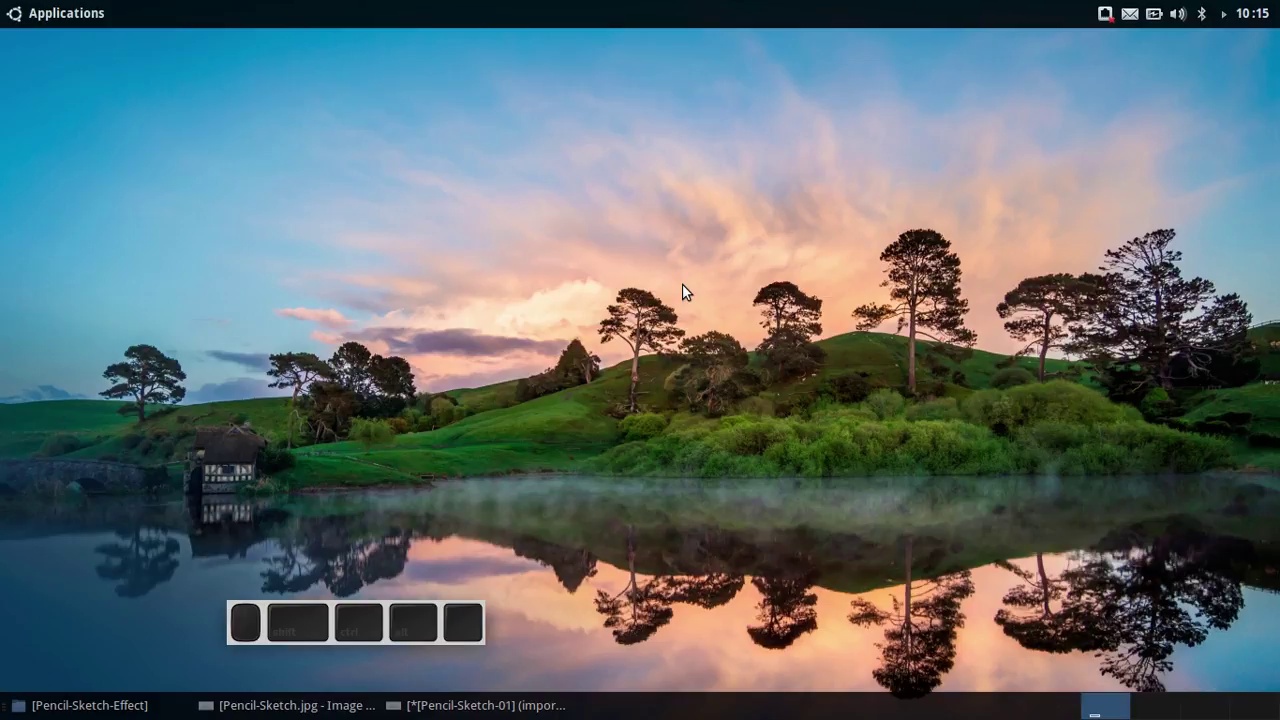